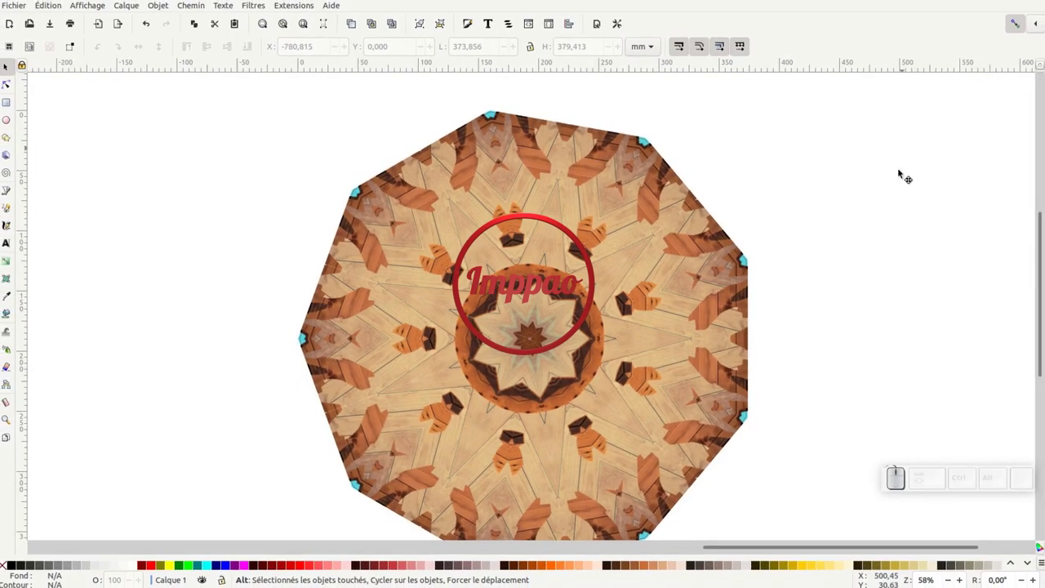
# - Pan and zoom over the finished mandalas and select the grey nine-sided mandala
pyautogui.moveTo(860, 273); pyautogui.dragTo(540, 210)
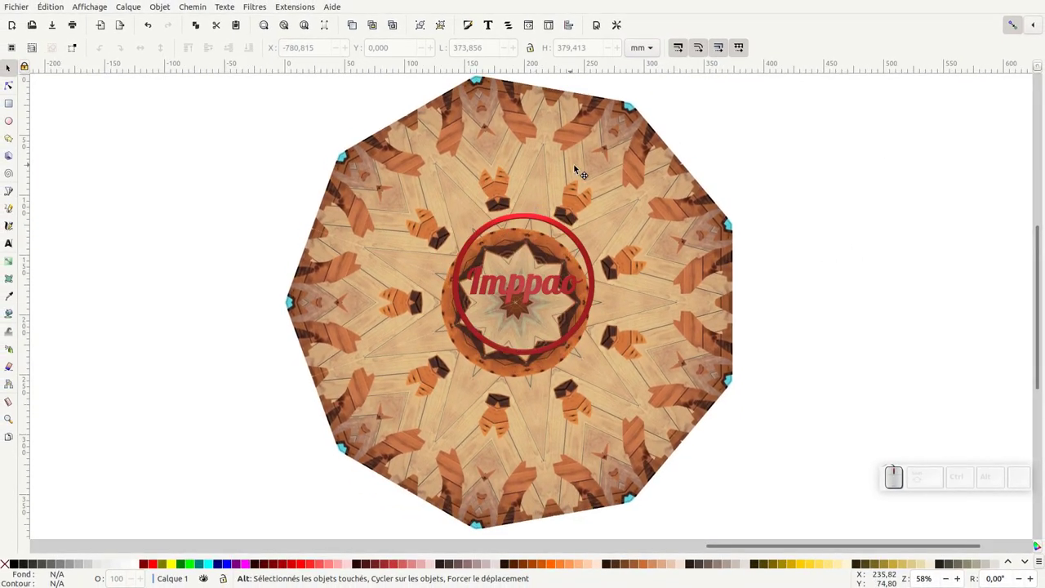
pyautogui.press('KP_Subtract')
pyautogui.moveTo(404, 309); pyautogui.dragTo(608, 322)
pyautogui.click(590, 252)
pyautogui.click(513, 255)
pyautogui.click(481, 261)
pyautogui.click(500, 295)
pyautogui.click(671, 248)
pyautogui.click(762, 337)
pyautogui.click(572, 233)
pyautogui.click(796, 276)
pyautogui.moveTo(370, 227); pyautogui.dragTo(370, 203)
pyautogui.click(381, 307)
pyautogui.click(370, 305)
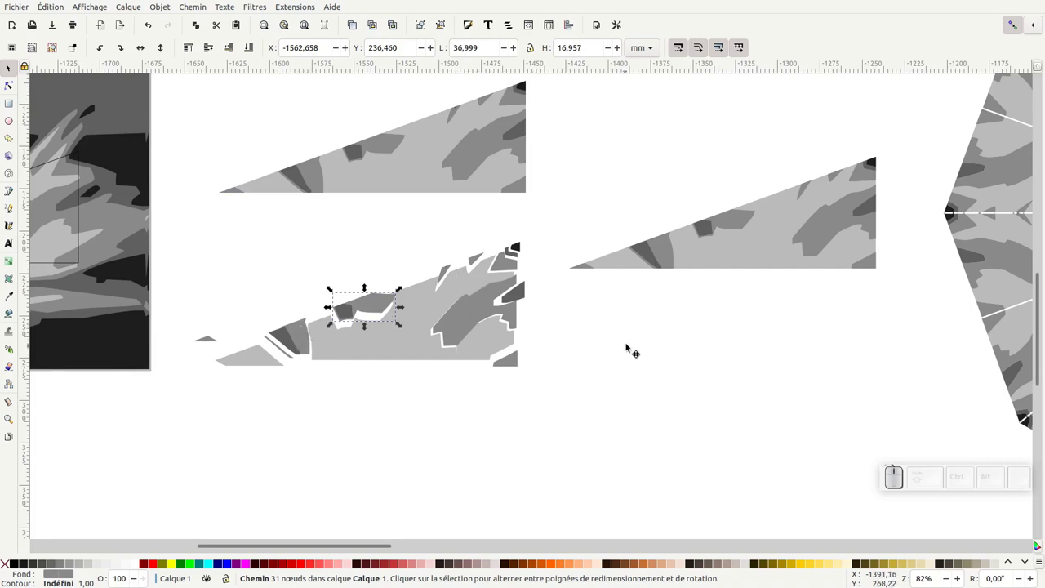
pyautogui.press('KP_Subtract')
pyautogui.click(645, 344)
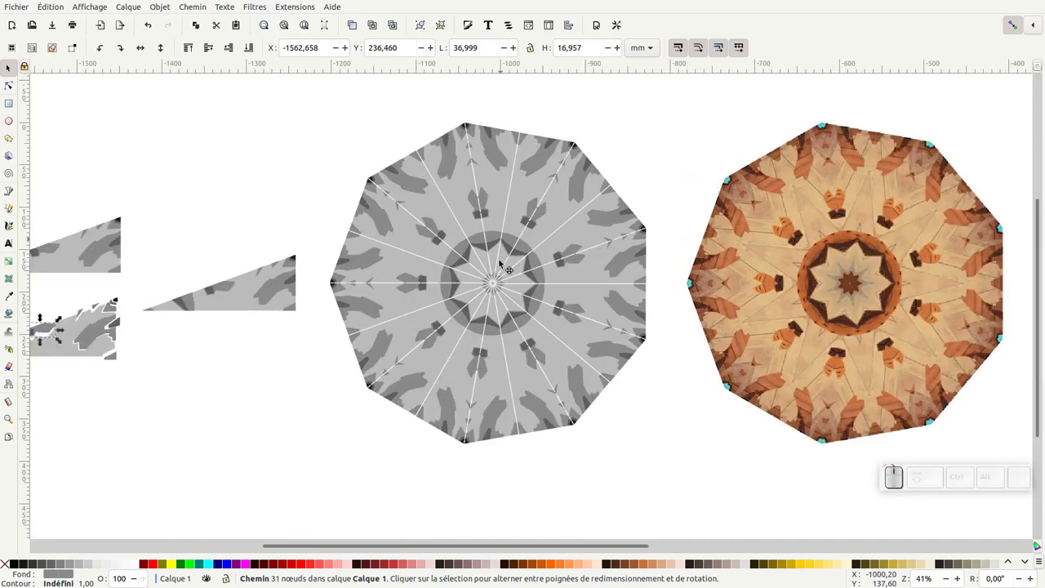
# - Review the mandala's Rotate copies and Mirror symmetry path effects, toggling Rotate copies to show one wedge
pyautogui.click(502, 265)
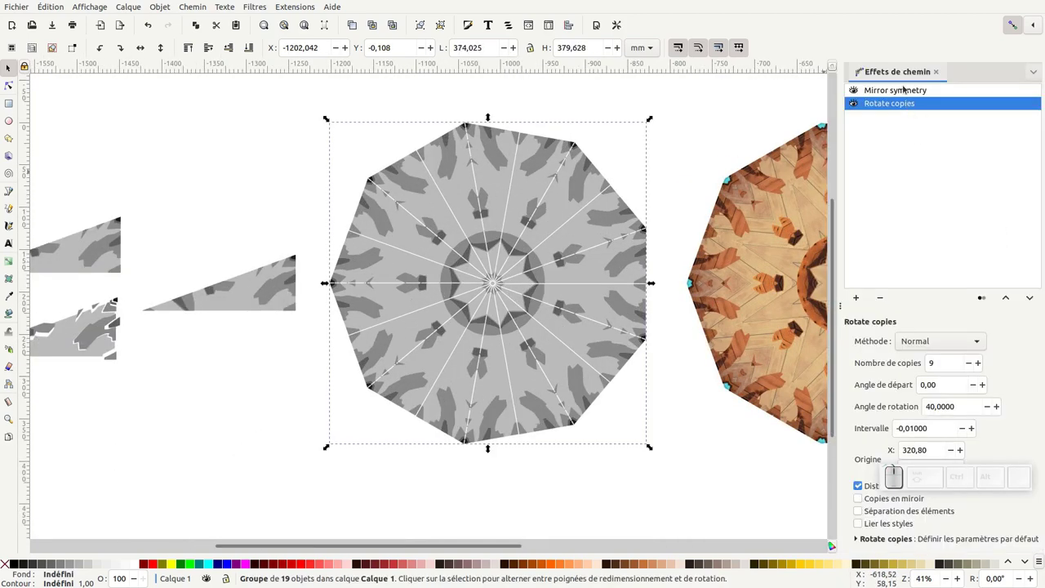
pyautogui.click(853, 89)
pyautogui.click(802, 106)
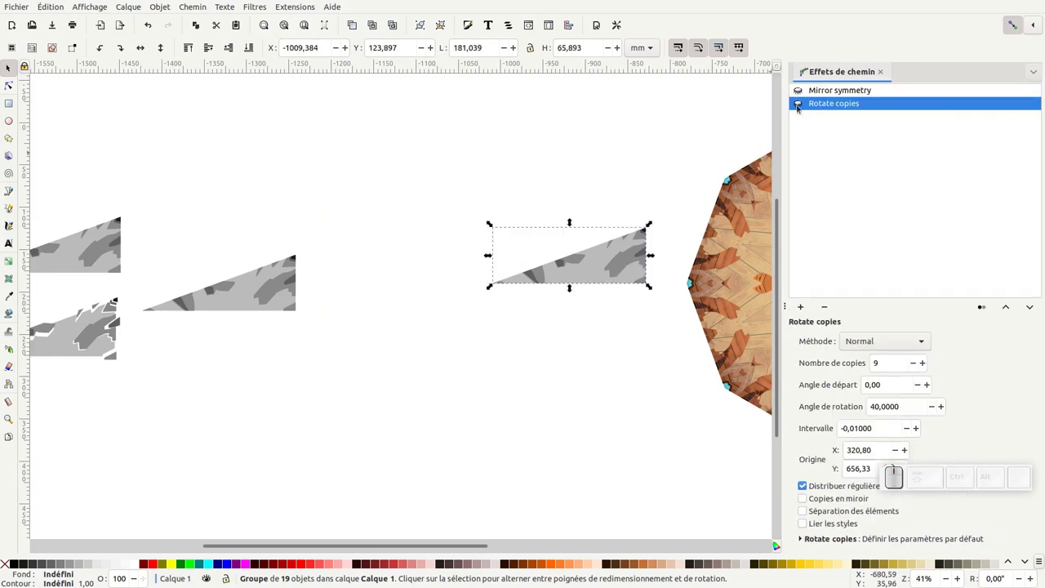
pyautogui.click(803, 104)
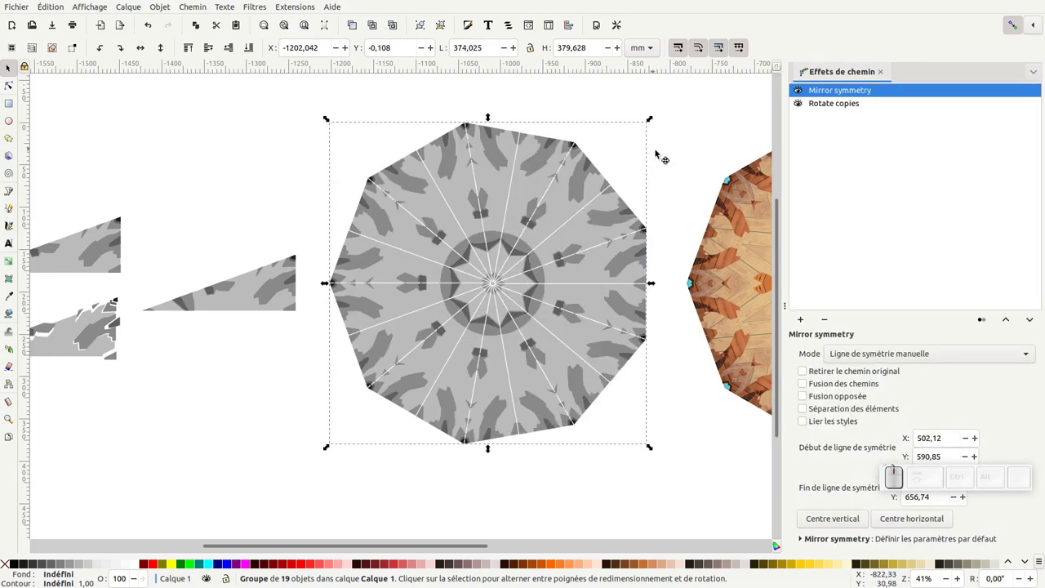
pyautogui.click(665, 149)
pyautogui.moveTo(836, 71); pyautogui.dragTo(646, 158)
pyautogui.click(652, 157)
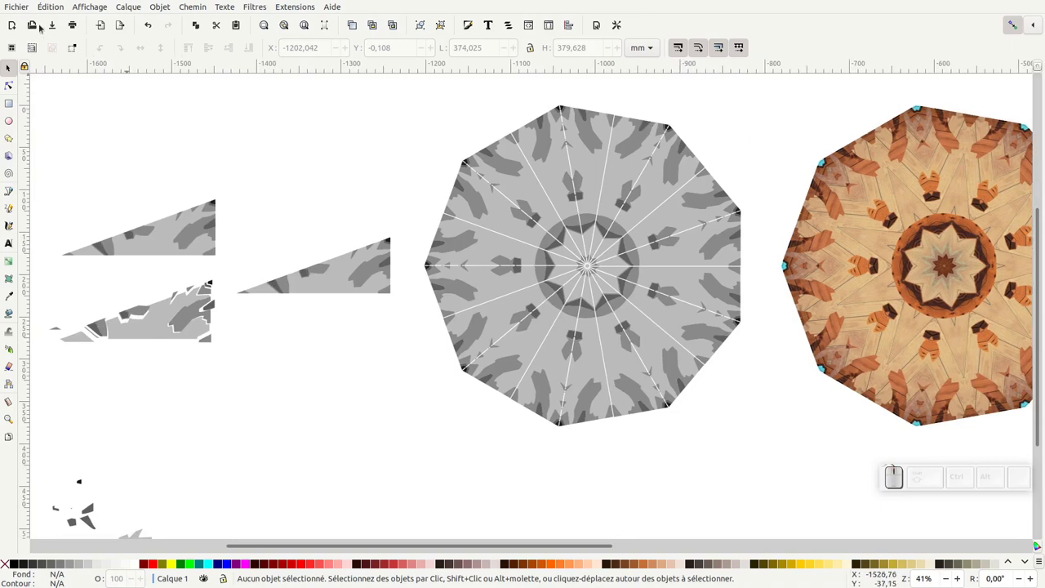
# - Start creating a new blank document from the File menu
pyautogui.click(13, 4)
pyautogui.click(24, 21)
pyautogui.moveTo(522, 175); pyautogui.dragTo(263, 121)
pyautogui.click(100, 42)
pyautogui.click(109, 293)
pyautogui.click(992, 71)
pyautogui.click(945, 71)
# - Import fleur_pixabay.png as an embedded image and move the lotus photo left over the page
pyautogui.click(432, 114)
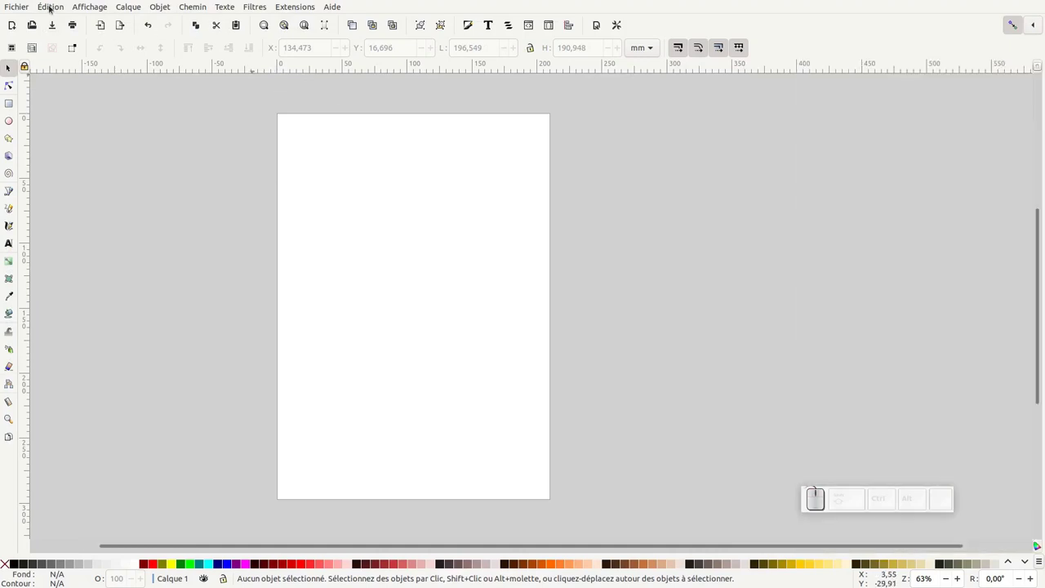
pyautogui.click(20, 8)
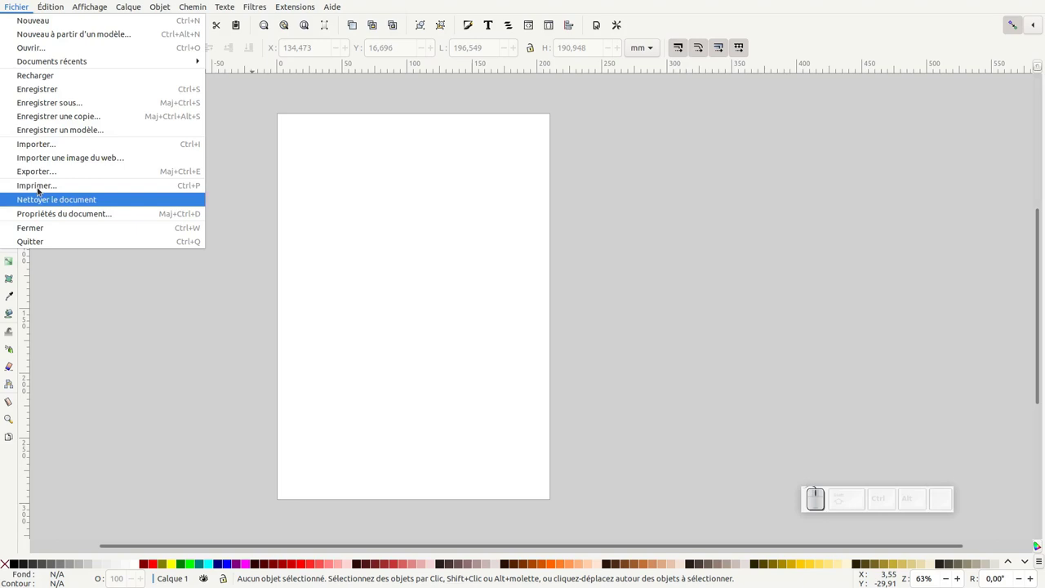
pyautogui.click(40, 145)
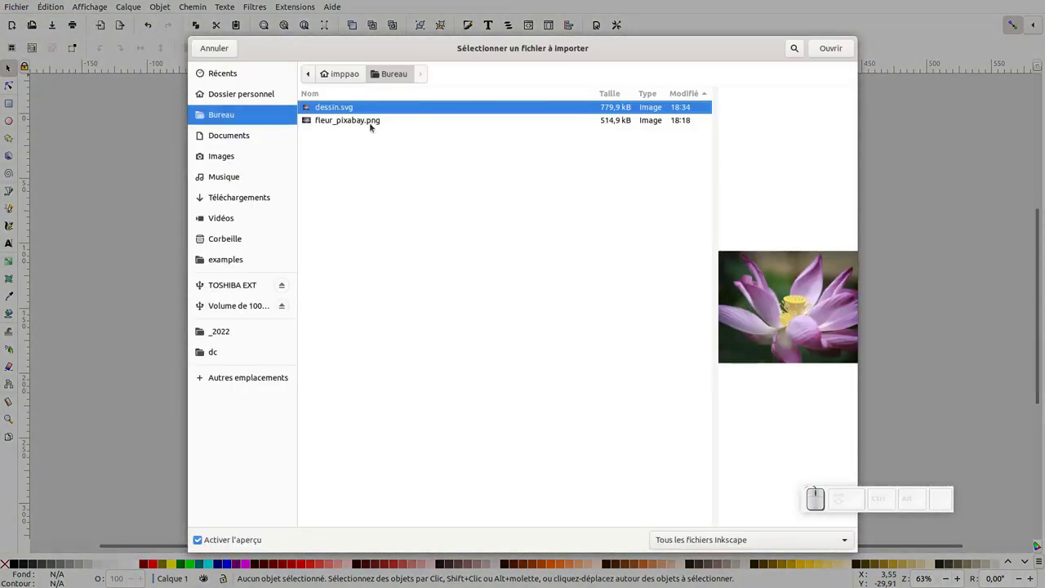
pyautogui.moveTo(372, 121); pyautogui.dragTo(642, 88)
pyautogui.click(837, 45)
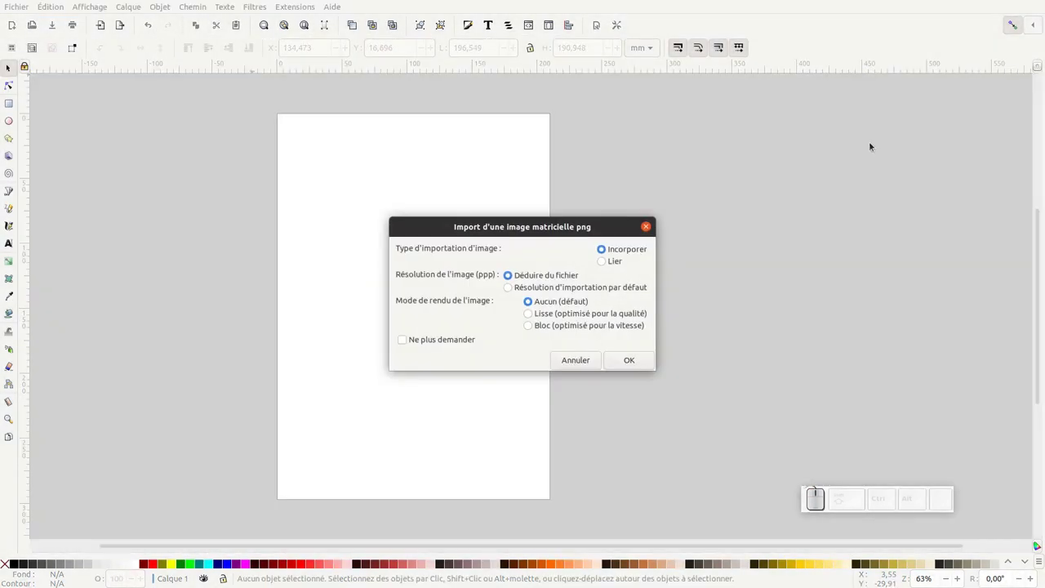
pyautogui.click(645, 364)
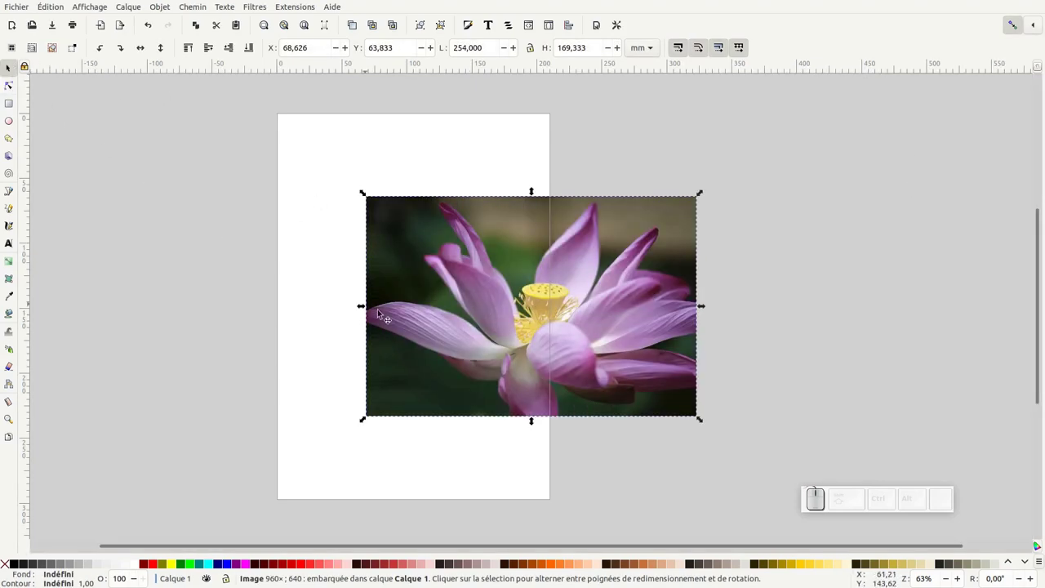
pyautogui.moveTo(460, 304); pyautogui.dragTo(346, 313)
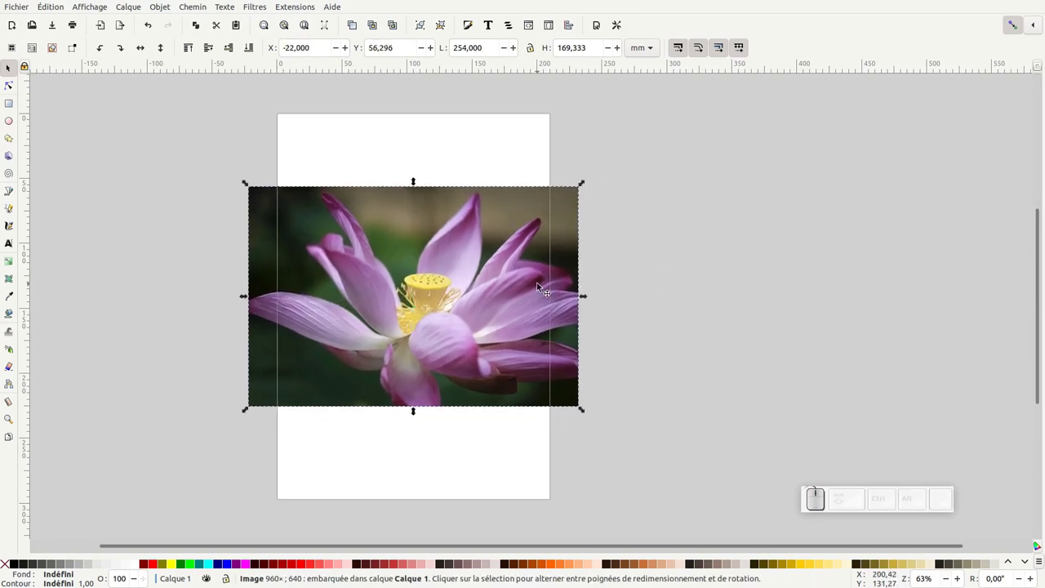
# - Trace the photo in Multicolor greyscale mode with 4 passes, smoothing and stacking enabled
pyautogui.press('KP_Add')
pyautogui.press('KP_Subtract')
pyautogui.click(434, 306)
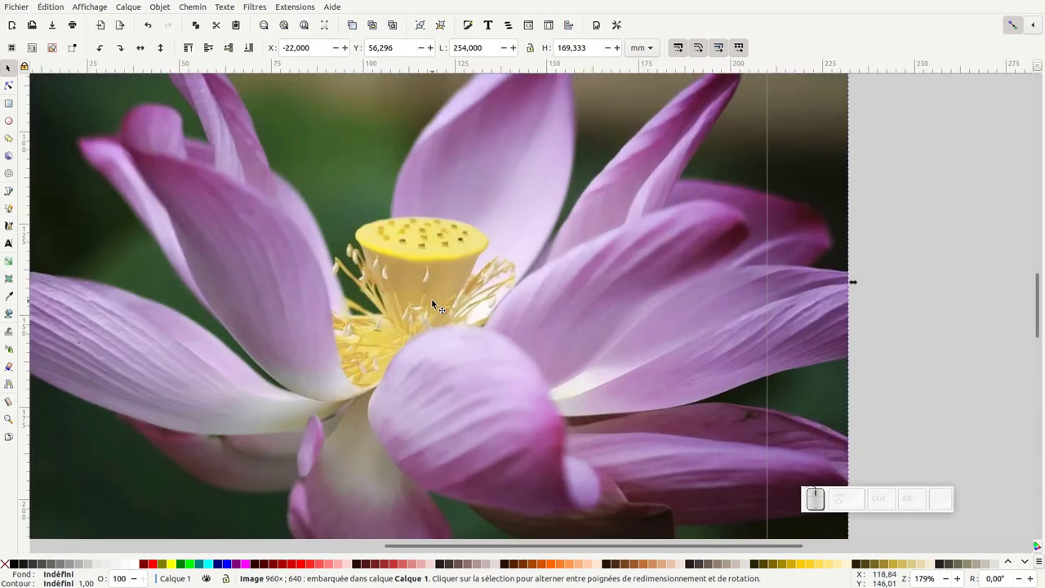
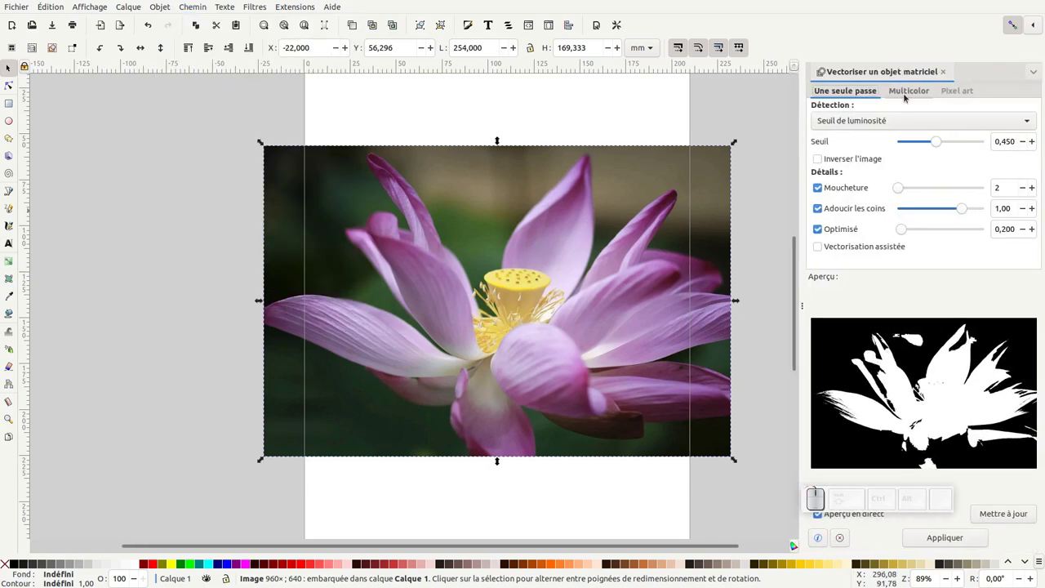
pyautogui.click(909, 92)
pyautogui.click(846, 120)
pyautogui.click(841, 158)
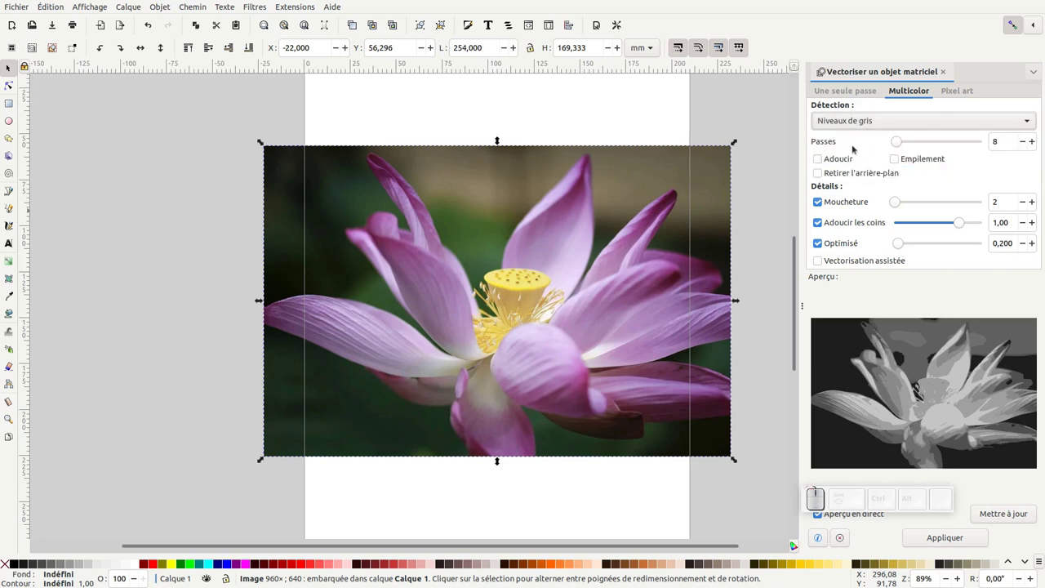
pyautogui.doubleClick(1027, 142)
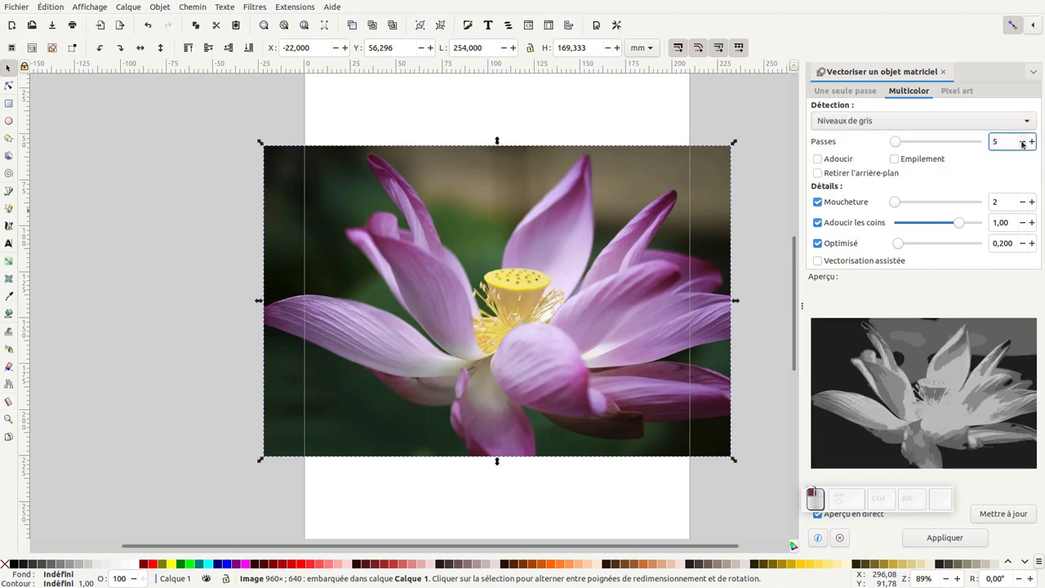
pyautogui.click(1025, 143)
pyautogui.click(821, 160)
pyautogui.click(897, 161)
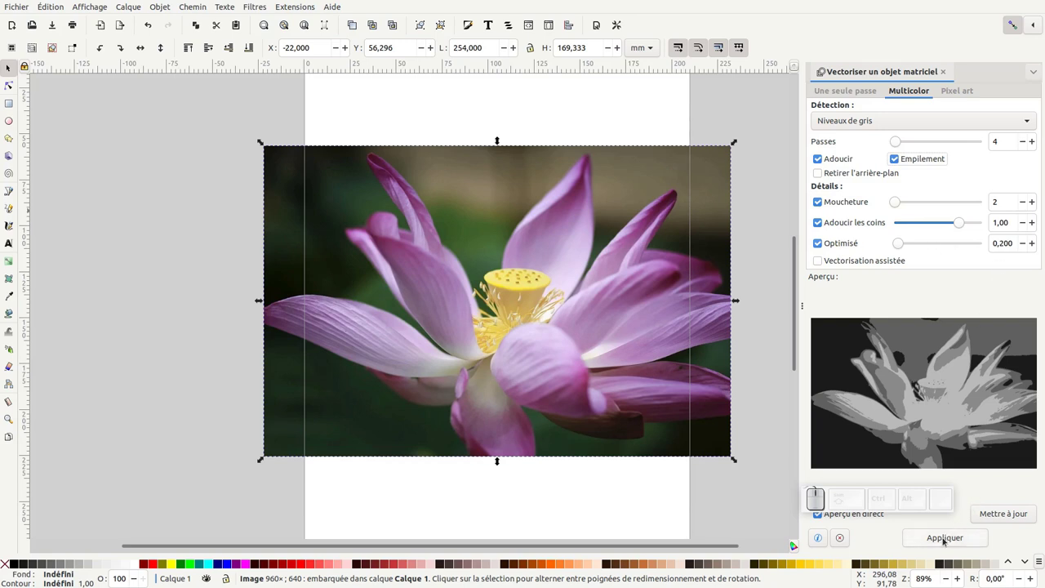
pyautogui.click(948, 542)
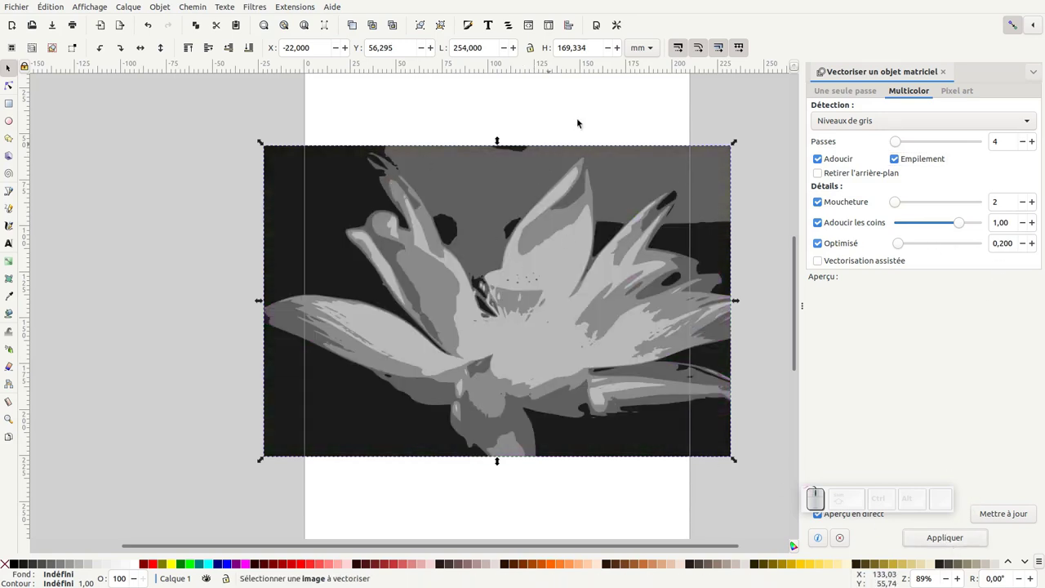
# - Move the resulting greyscale trace to the right of the original photo
pyautogui.moveTo(599, 114); pyautogui.dragTo(166, 189)
pyautogui.moveTo(166, 190); pyautogui.dragTo(97, 196)
pyautogui.moveTo(96, 197); pyautogui.dragTo(581, 201)
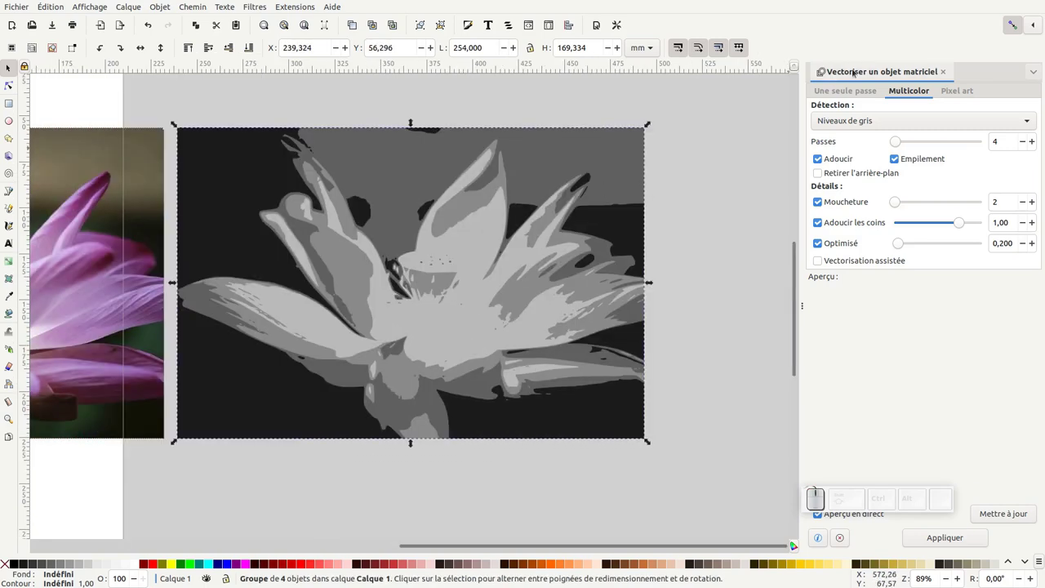
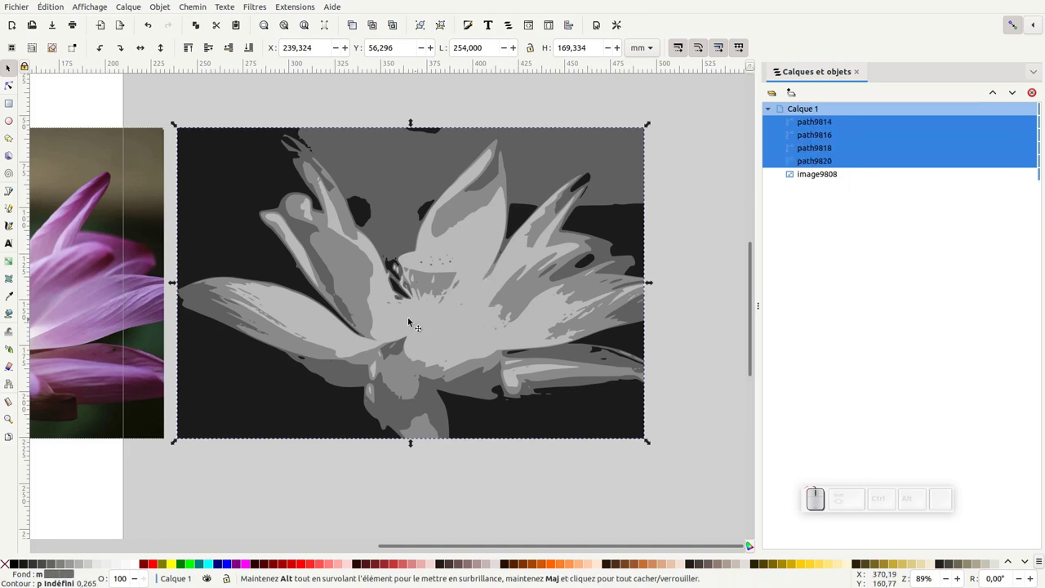
# - Select the greyscale trace on the canvas to ungroup it into its four paths
pyautogui.click(421, 360)
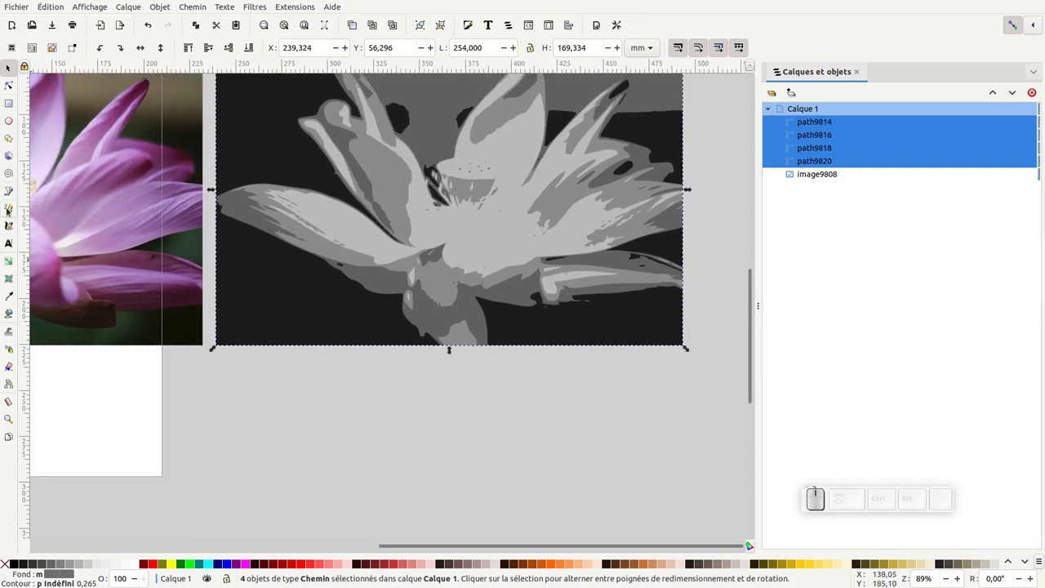
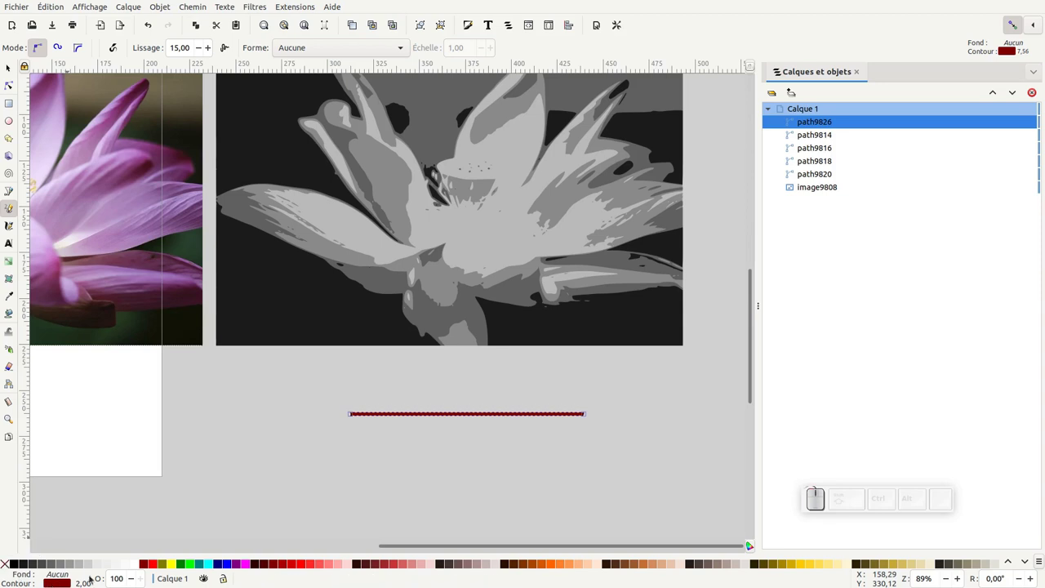
# - Set the line's stroke to bright red and switch to the Bezier tool for straight segments
pyautogui.click(159, 564)
pyautogui.click(179, 565)
pyautogui.click(193, 565)
pyautogui.click(157, 564)
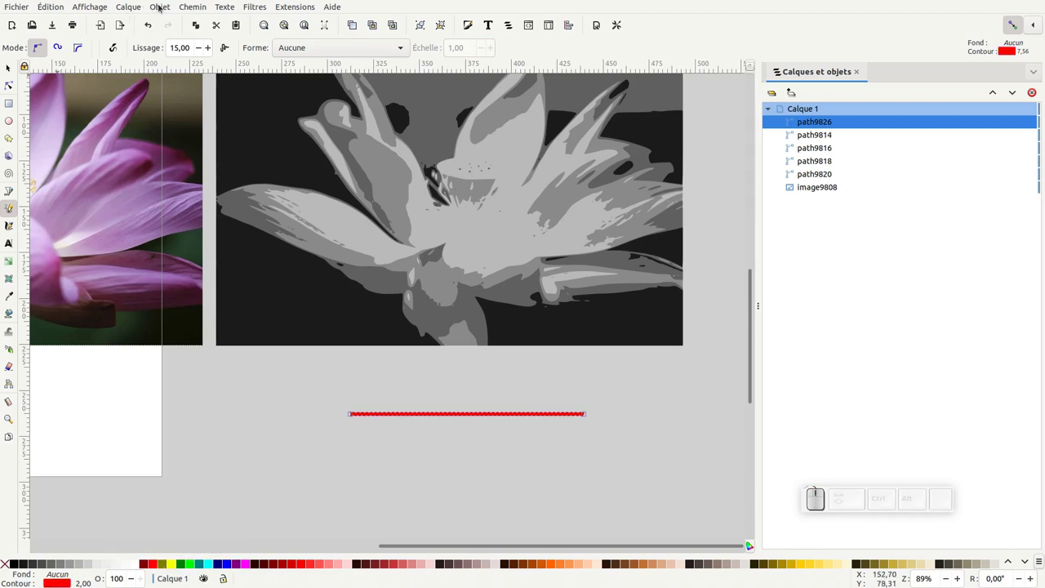
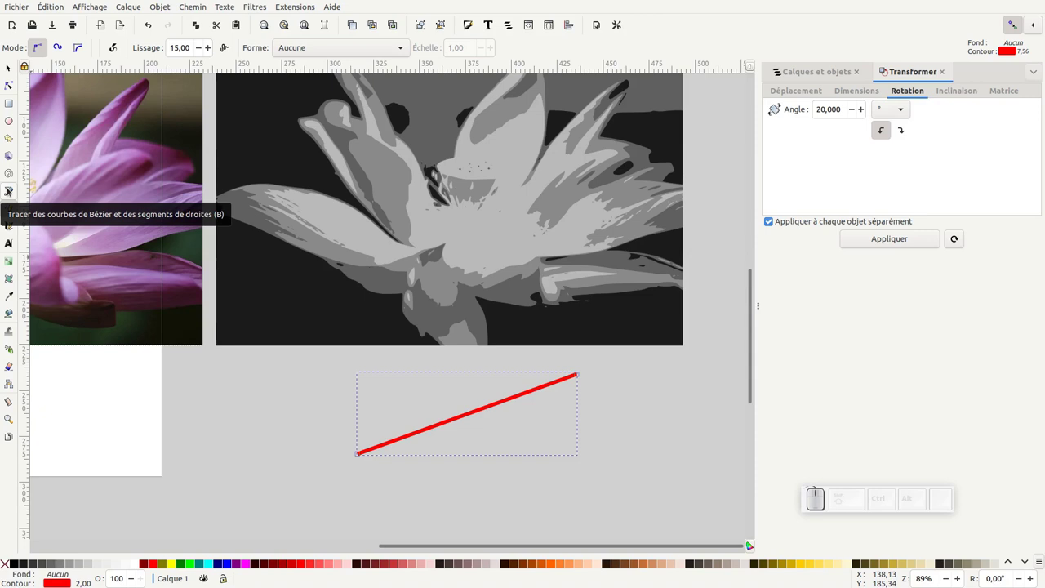
pyautogui.click(8, 188)
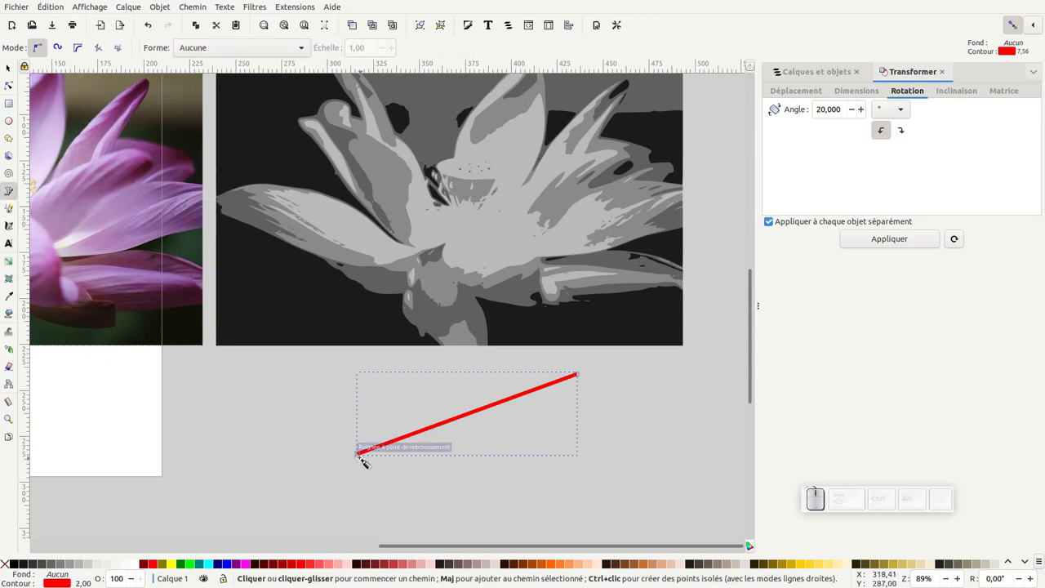
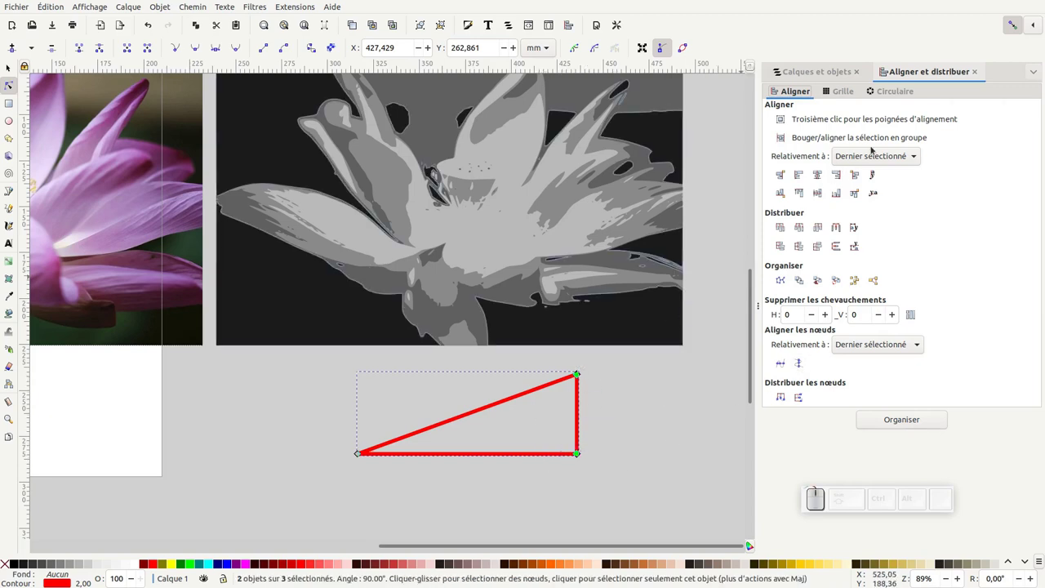
# - Rename the triangle path to 'triangle' in Layers and Objects and duplicate it
pyautogui.click(978, 75)
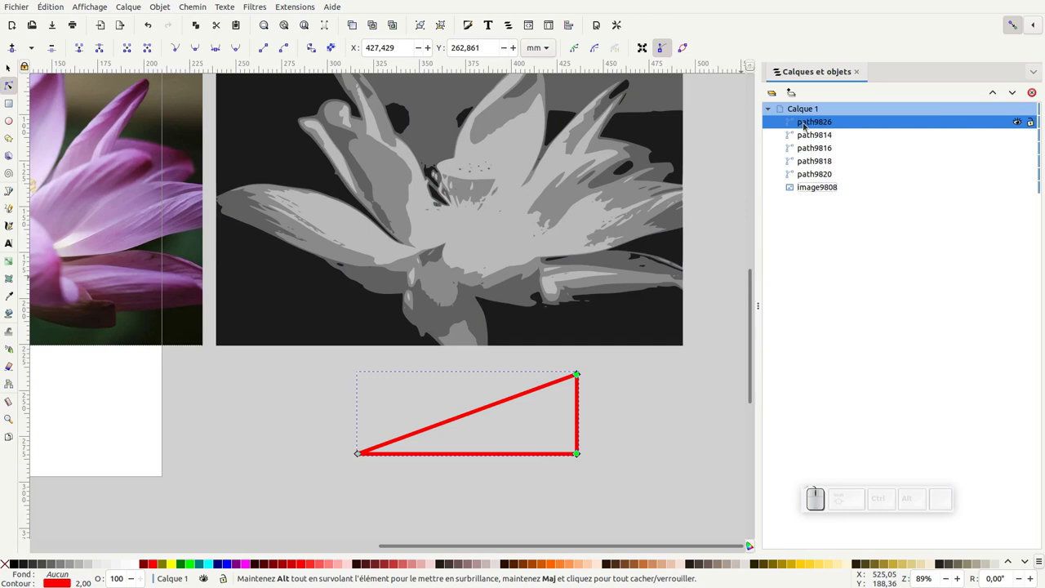
pyautogui.doubleClick(1019, 125)
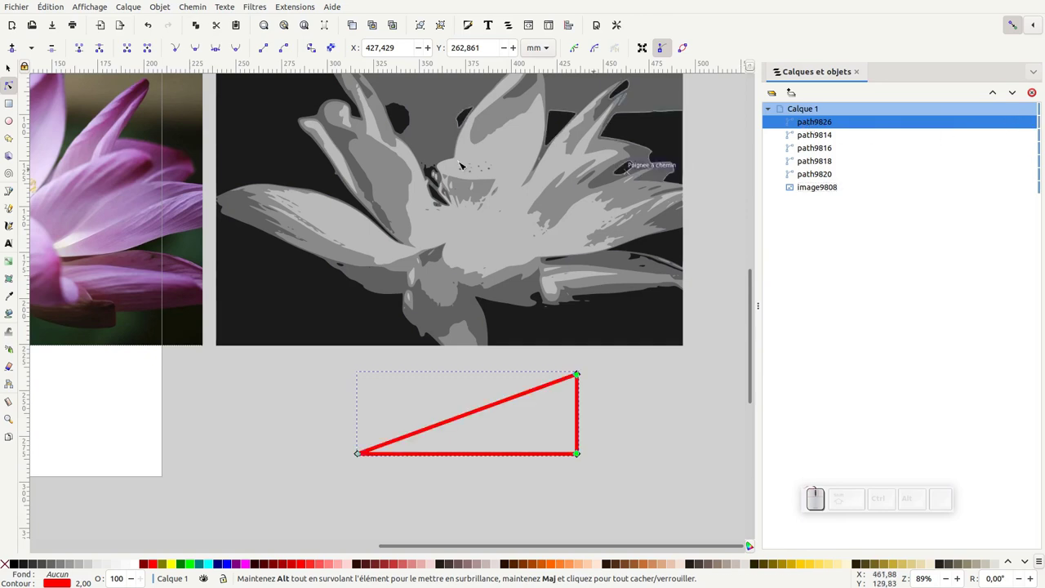
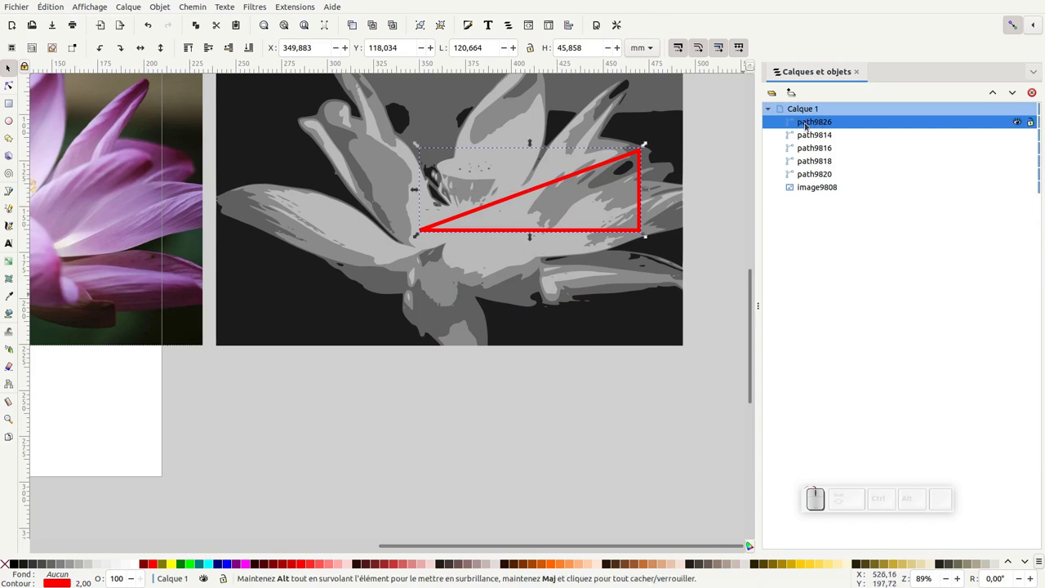
pyautogui.click(821, 122)
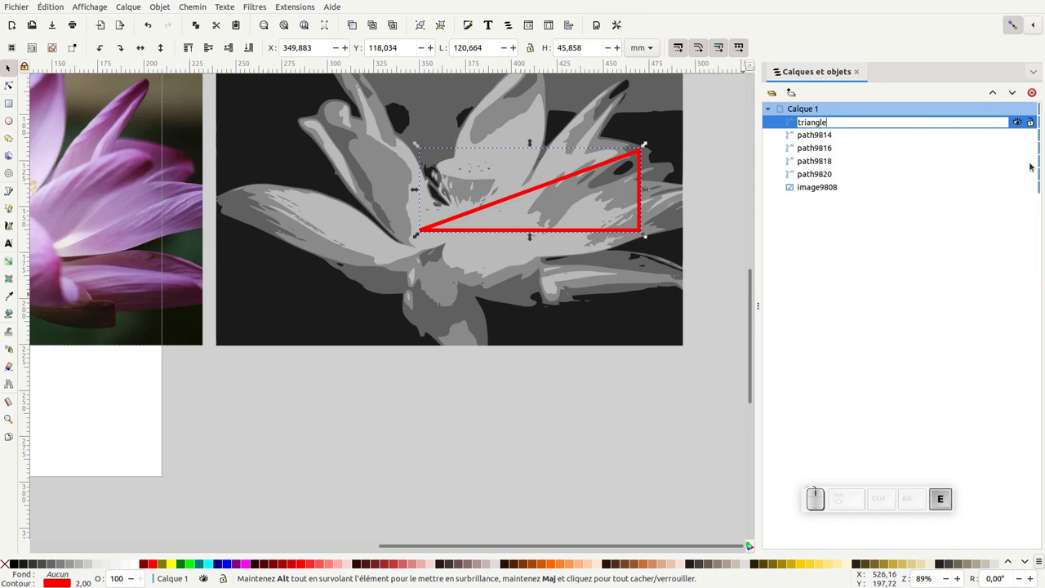
pyautogui.press('Return')
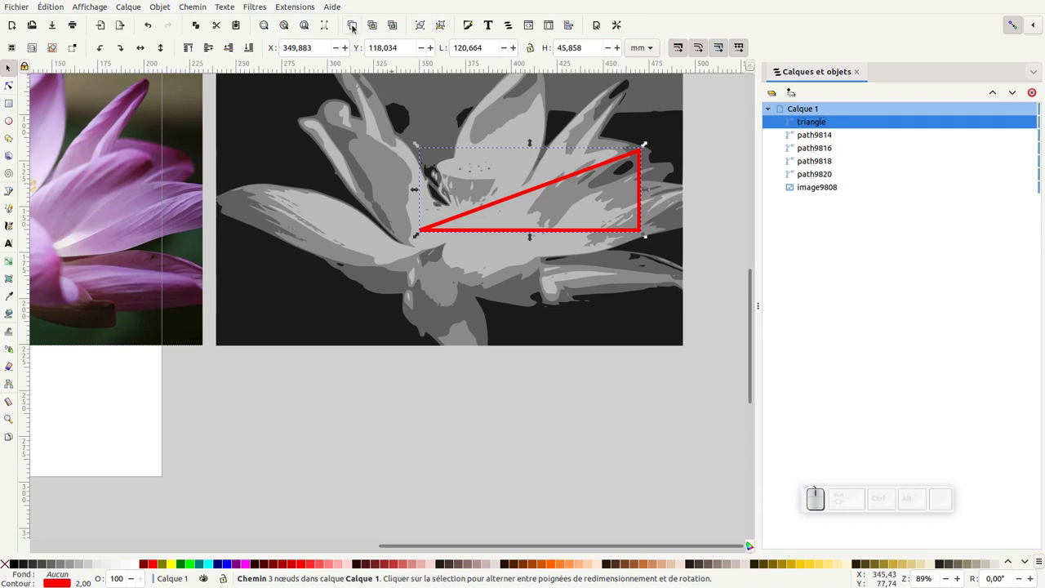
pyautogui.press('ctrl+d')
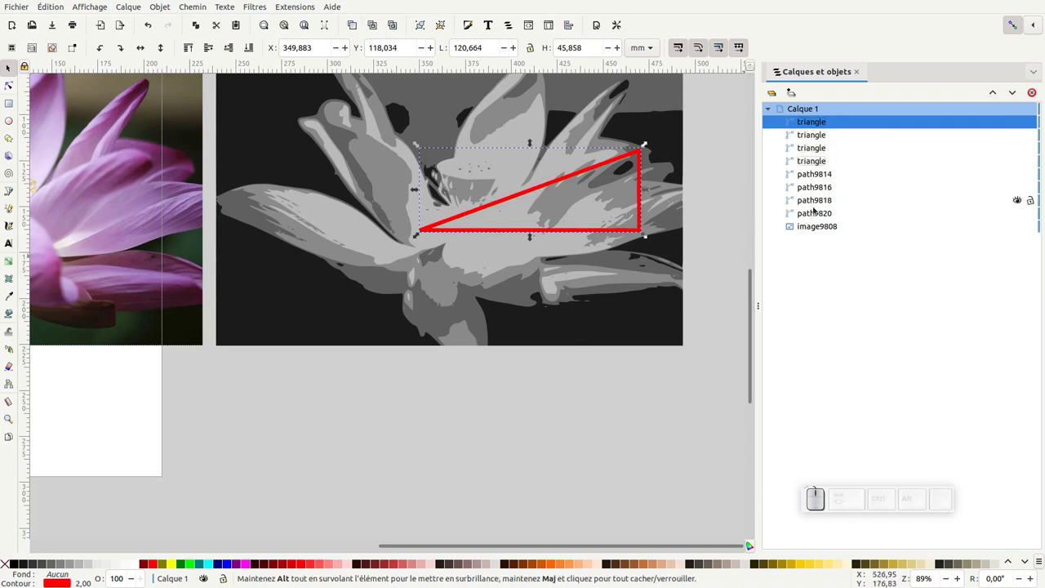
# - Select the darkest lotus layer with a triangle copy (path9818) for a Path intersection
pyautogui.click(667, 134)
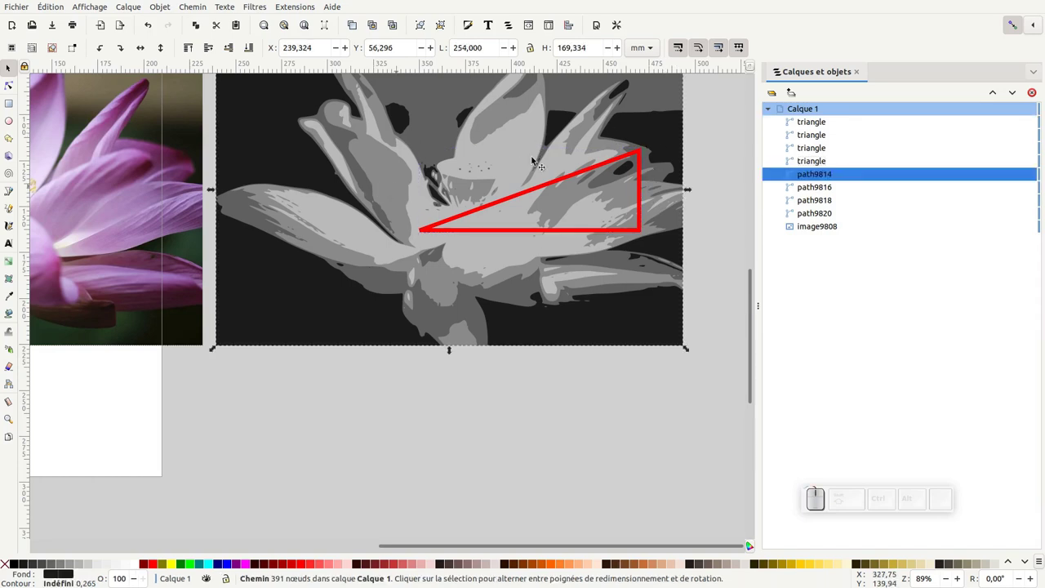
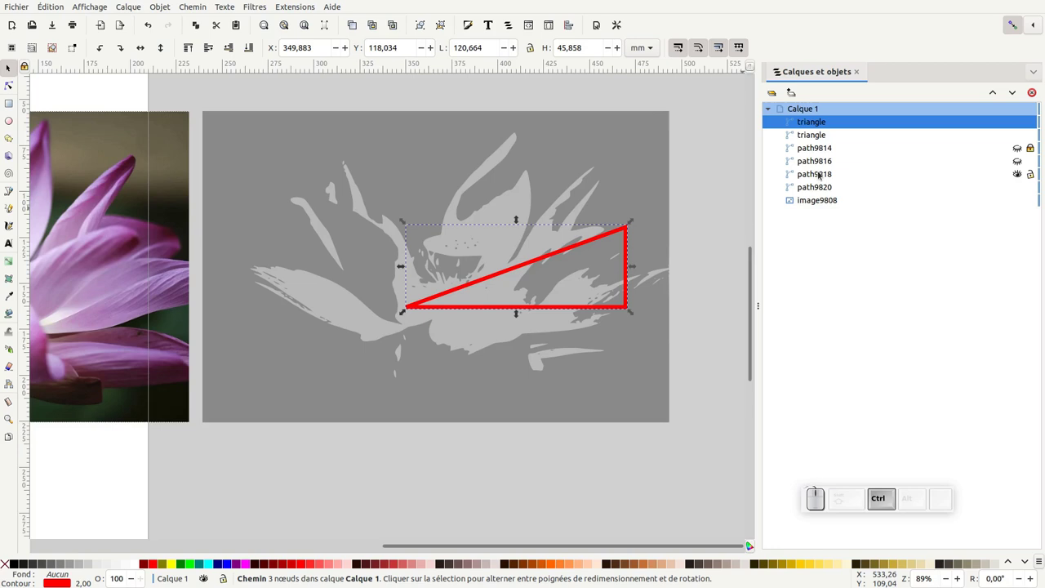
pyautogui.click(816, 173)
pyautogui.click(199, 9)
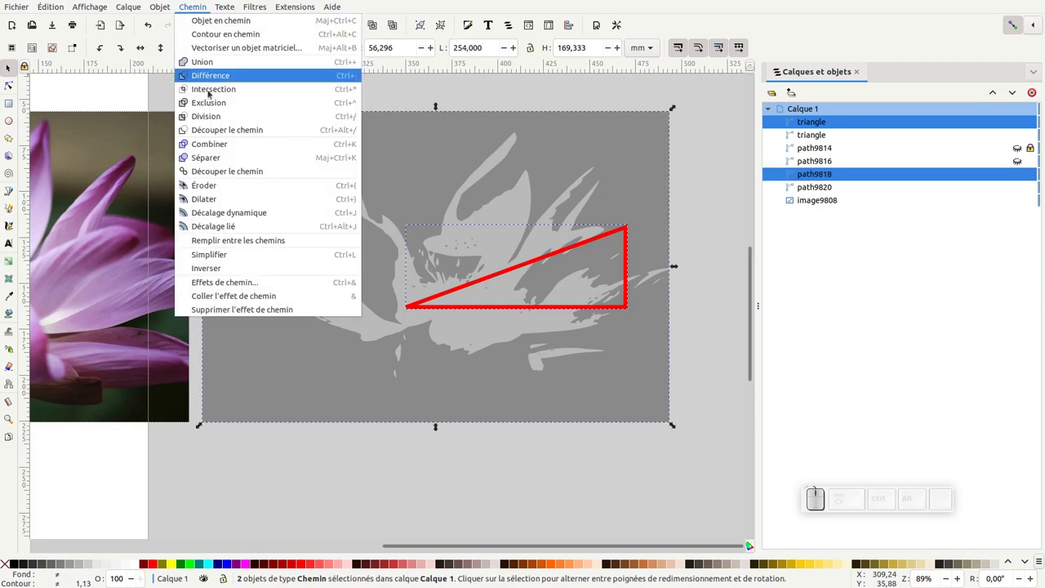
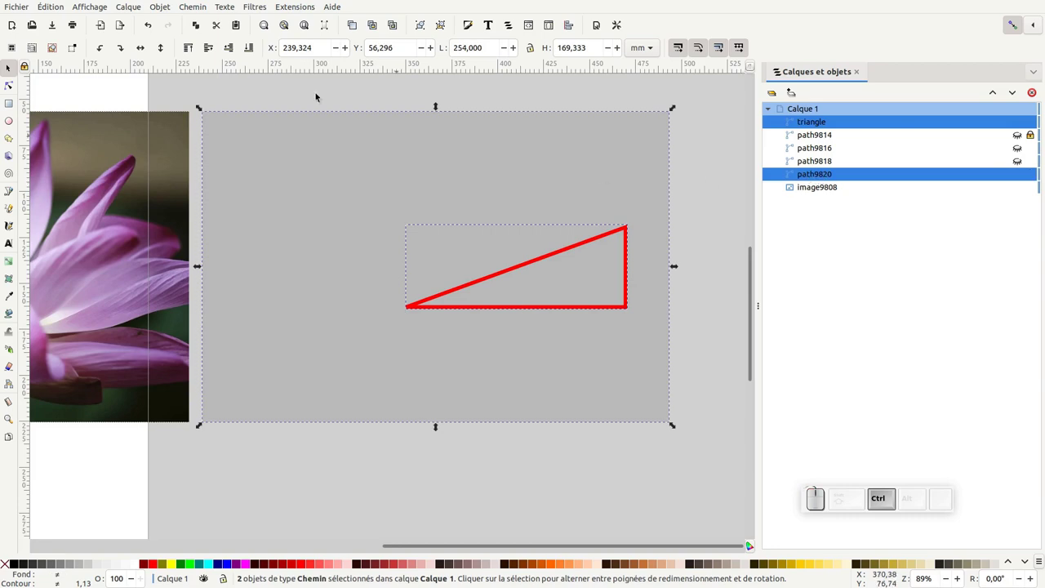
# - Intersect the last layer, unhide the trimmed layers, and inspect the black and dark grey wedge pieces
pyautogui.moveTo(206, 18); pyautogui.dragTo(229, 117)
pyautogui.click(228, 93)
pyautogui.click(1023, 149)
pyautogui.doubleClick(1024, 129)
pyautogui.moveTo(1035, 120); pyautogui.dragTo(807, 228)
pyautogui.click(640, 301)
pyautogui.click(590, 248)
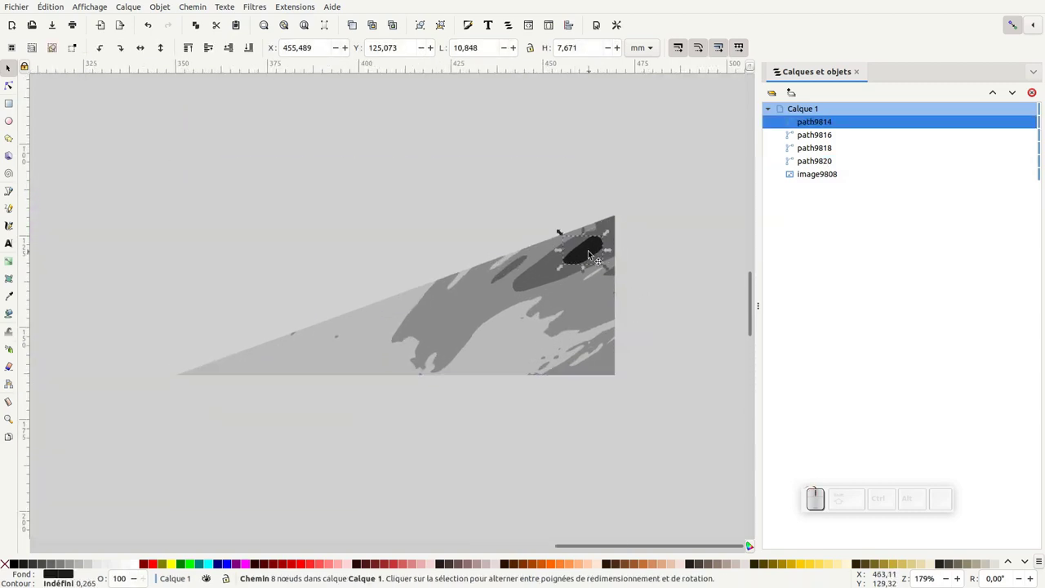
pyautogui.click(613, 224)
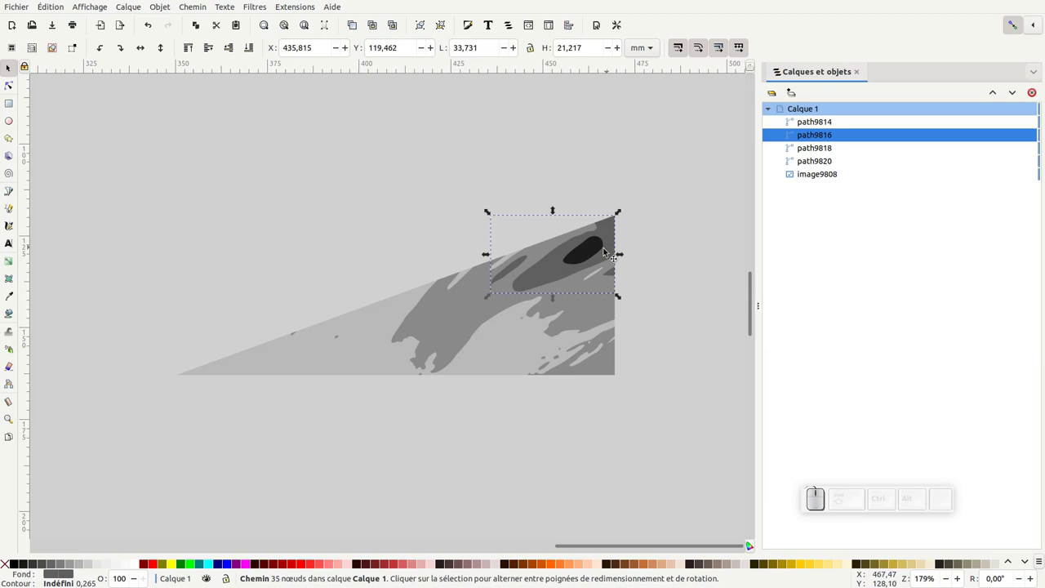
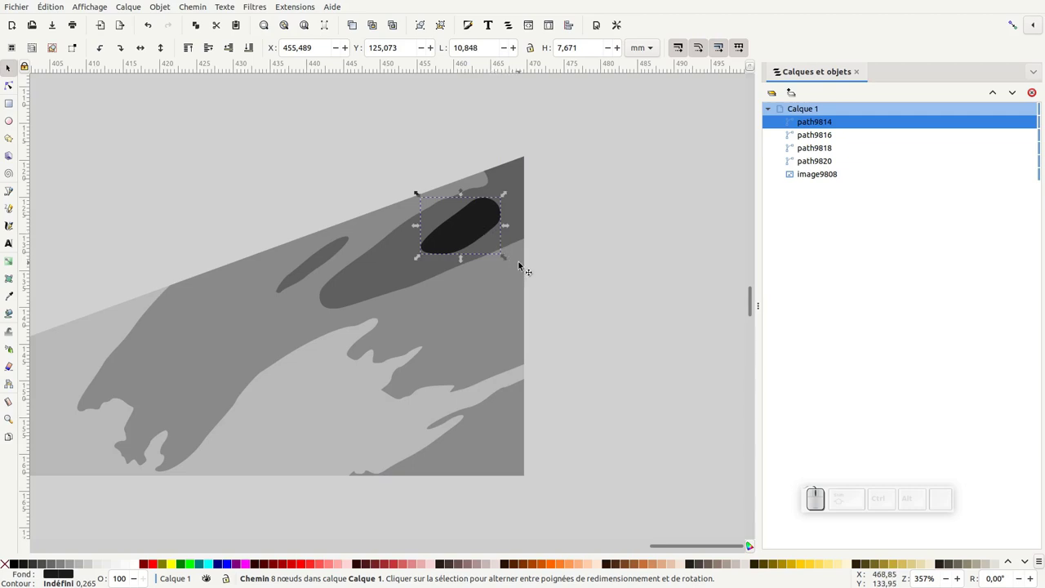
# - Duplicate the black and dark grey wedge pieces together and start a Path operation on the copies
pyautogui.press('ctrl+d')
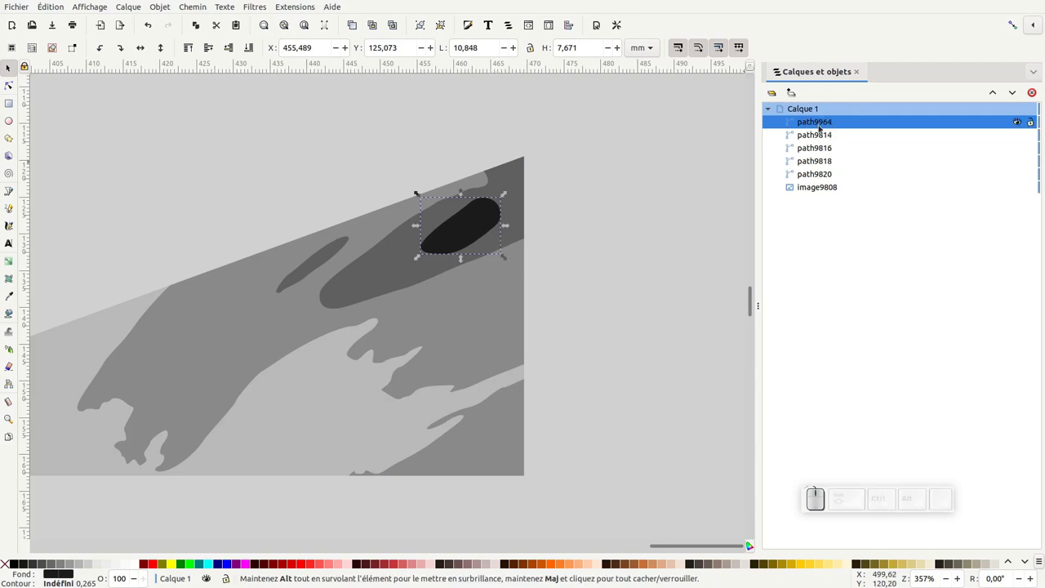
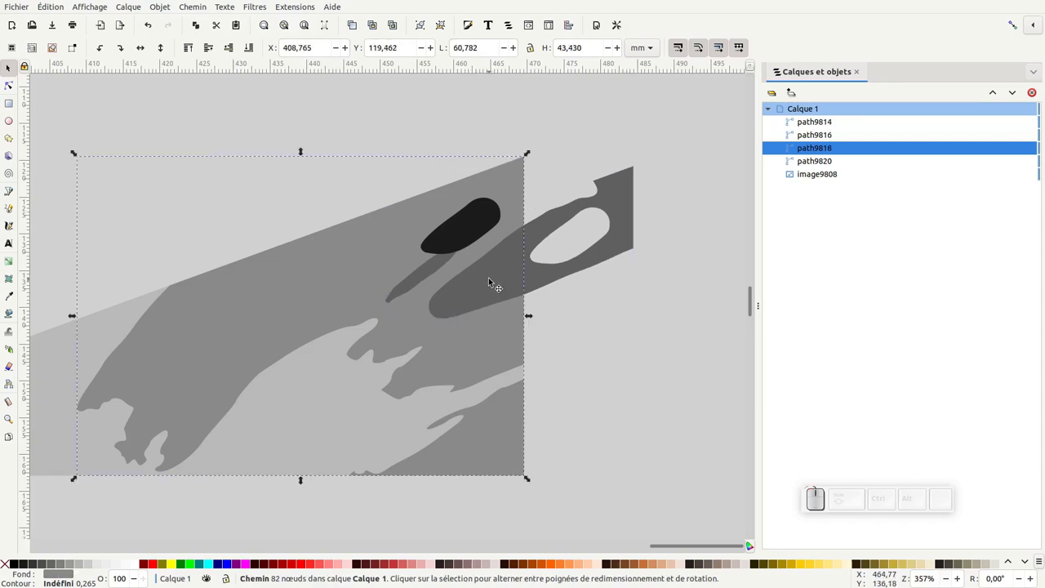
pyautogui.click(493, 282)
pyautogui.click(486, 234)
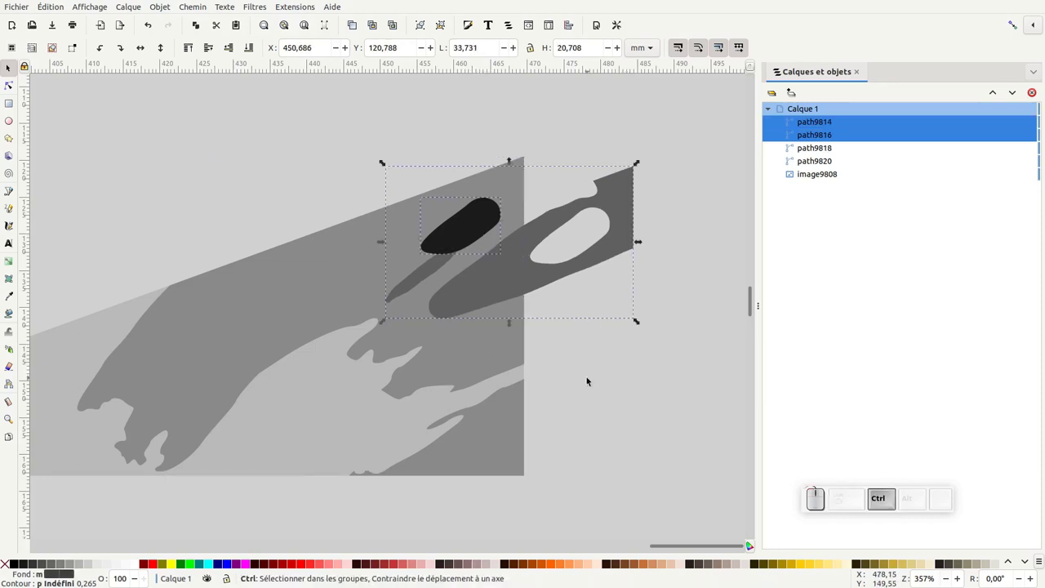
pyautogui.press('ctrl+z')
pyautogui.moveTo(586, 376); pyautogui.dragTo(479, 221)
pyautogui.click(478, 221)
pyautogui.click(513, 180)
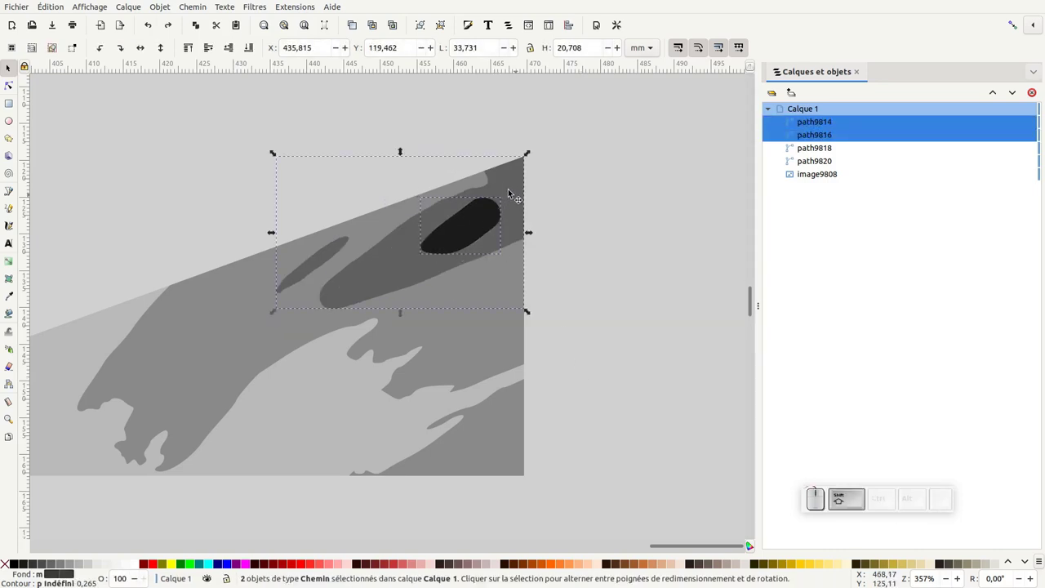
pyautogui.press('ctrl+d')
pyautogui.click(192, 6)
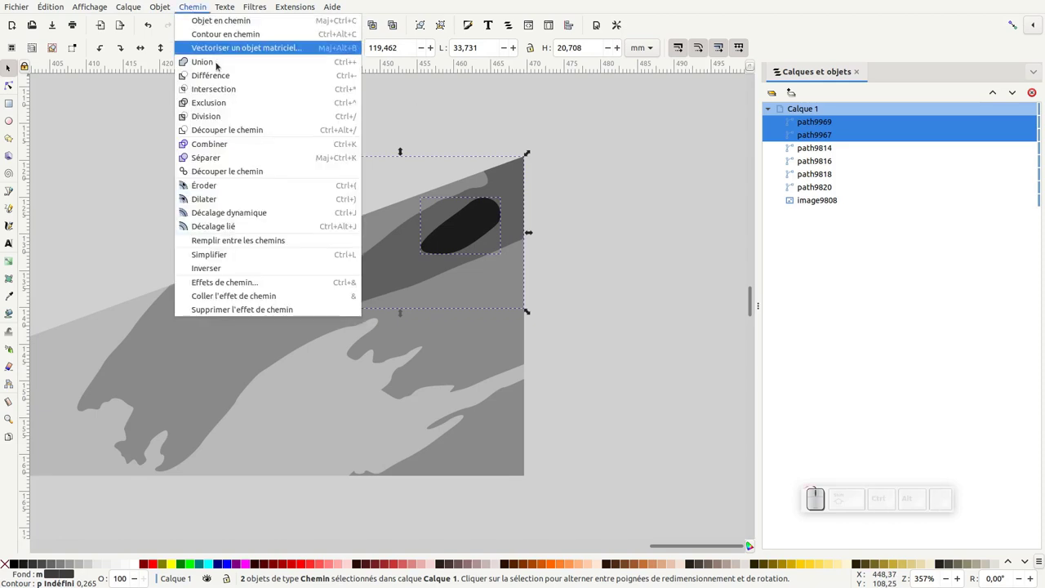
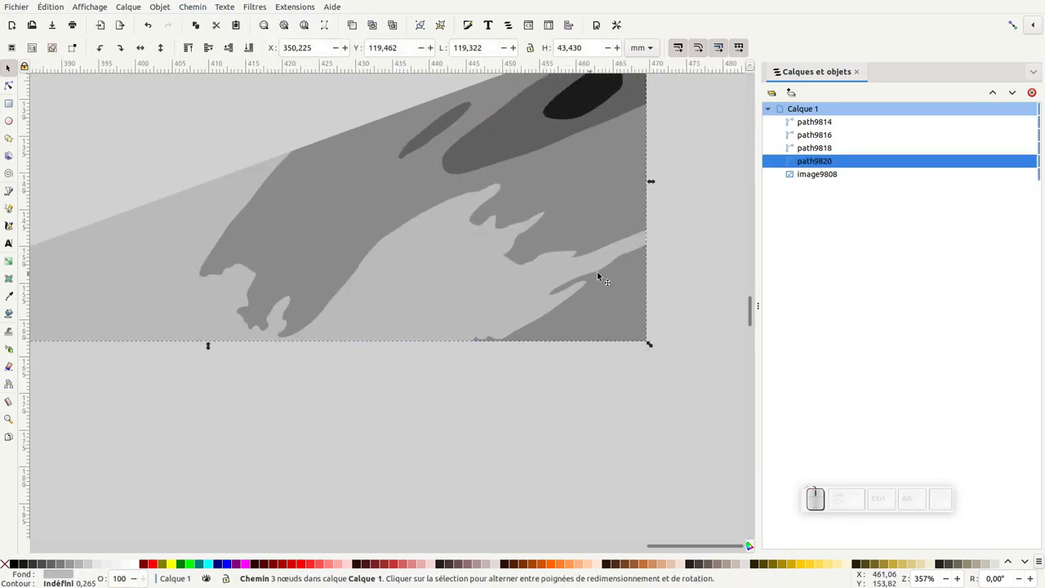
# - Duplicate and merge the three darker shade layers, then select them with the pale base piece for a Path operation
pyautogui.press('KP_Subtract')
pyautogui.click(404, 290)
pyautogui.click(530, 265)
pyautogui.moveTo(650, 150); pyautogui.dragTo(486, 294)
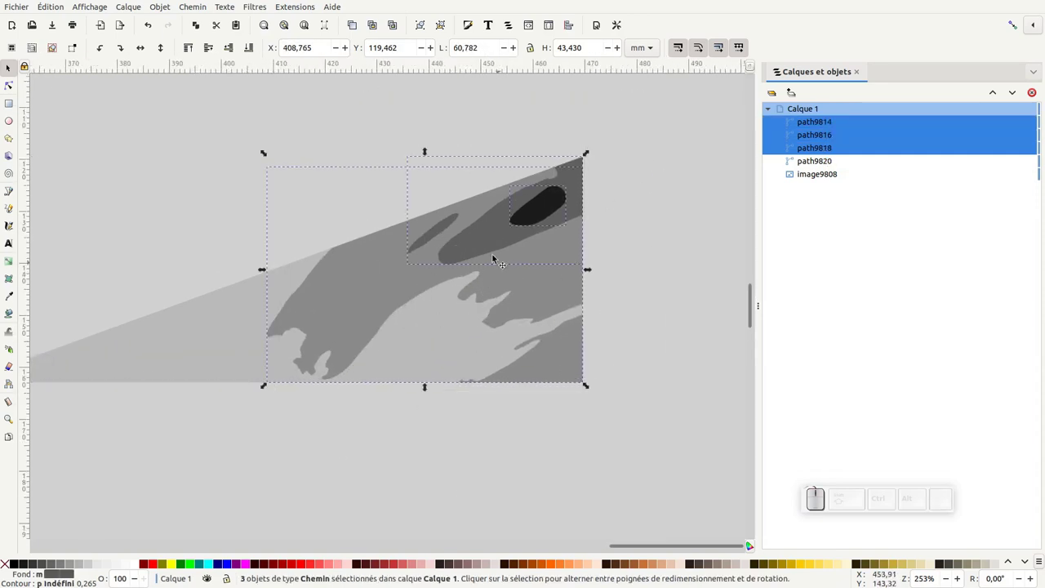
pyautogui.press('ctrl+d')
pyautogui.click(195, 10)
pyautogui.click(215, 66)
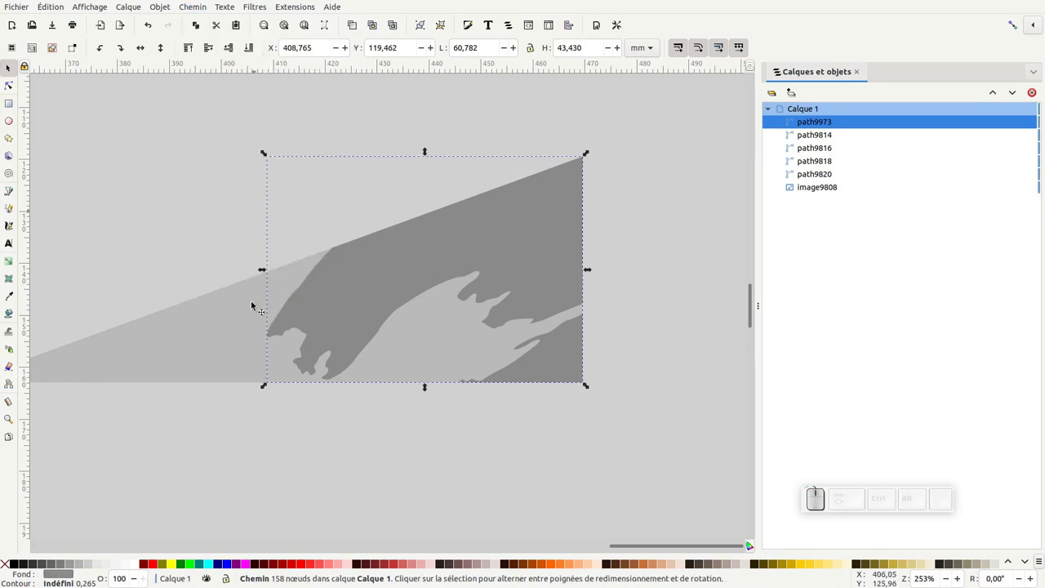
pyautogui.click(213, 337)
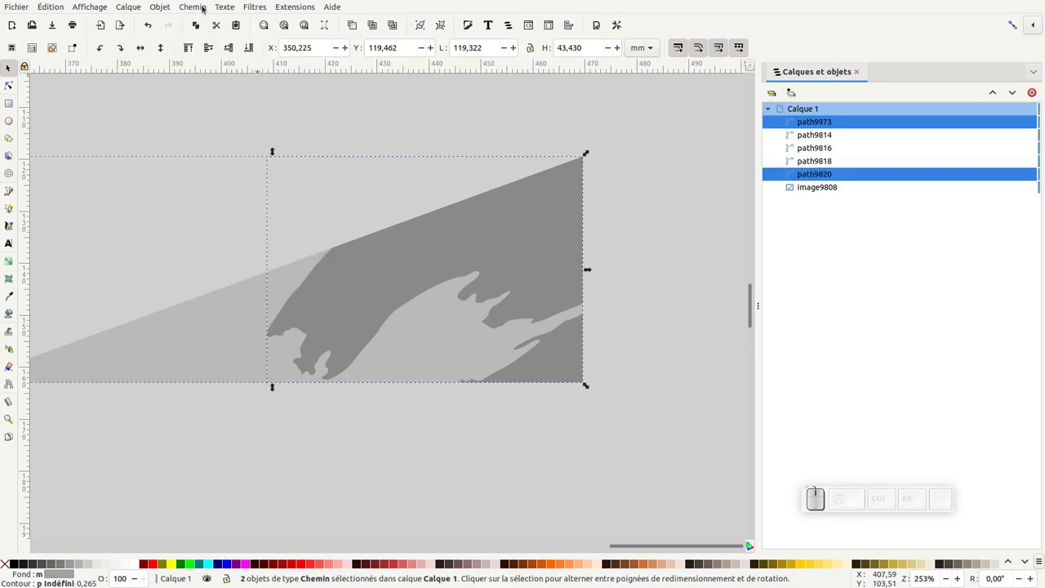
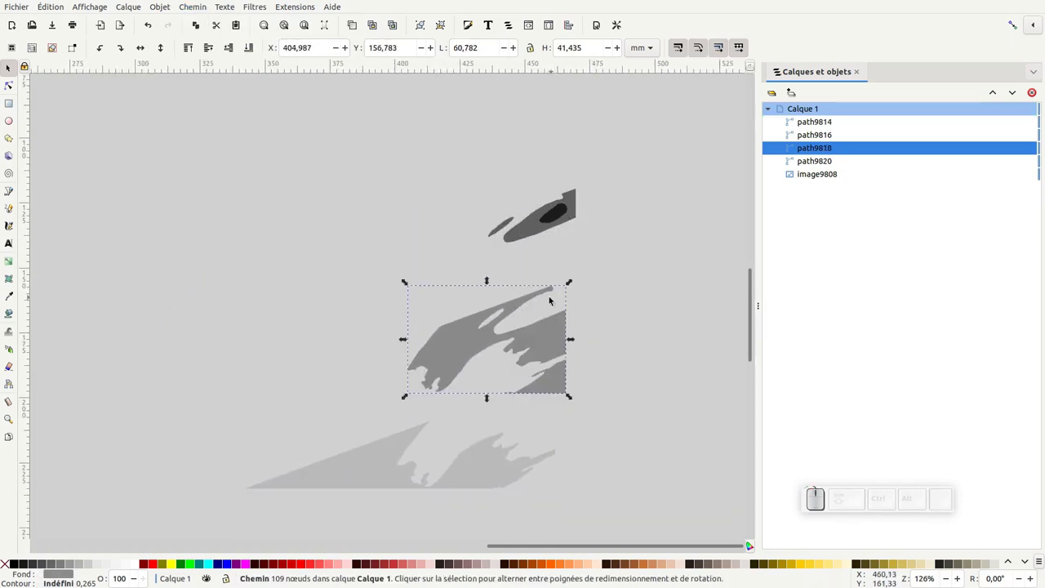
# - Reselect all four shade layers of the petal together after undoing a stray move
pyautogui.moveTo(531, 238); pyautogui.dragTo(649, 266)
pyautogui.press('ctrl+z')
pyautogui.moveTo(621, 196); pyautogui.dragTo(357, 417)
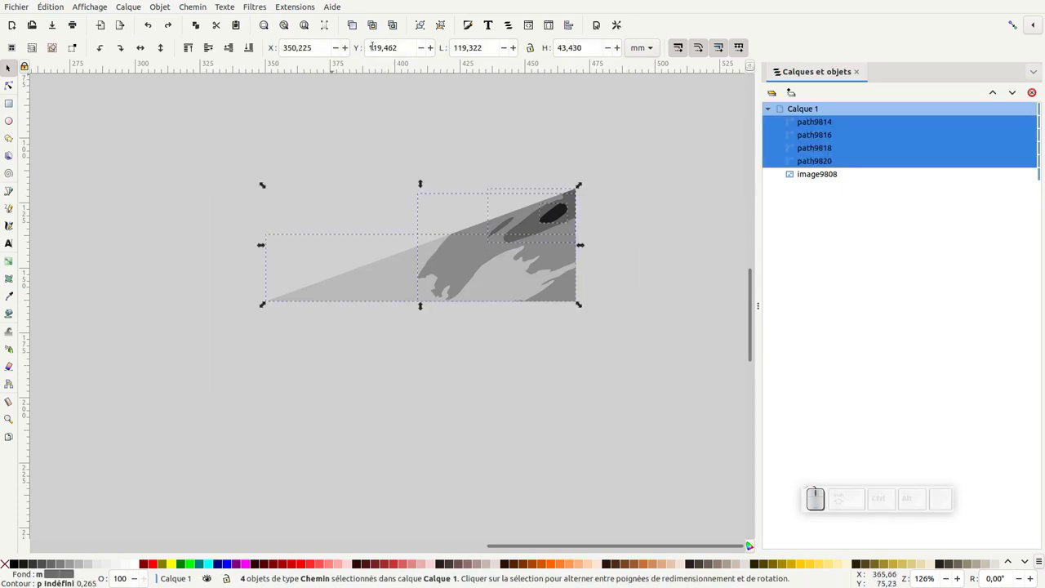
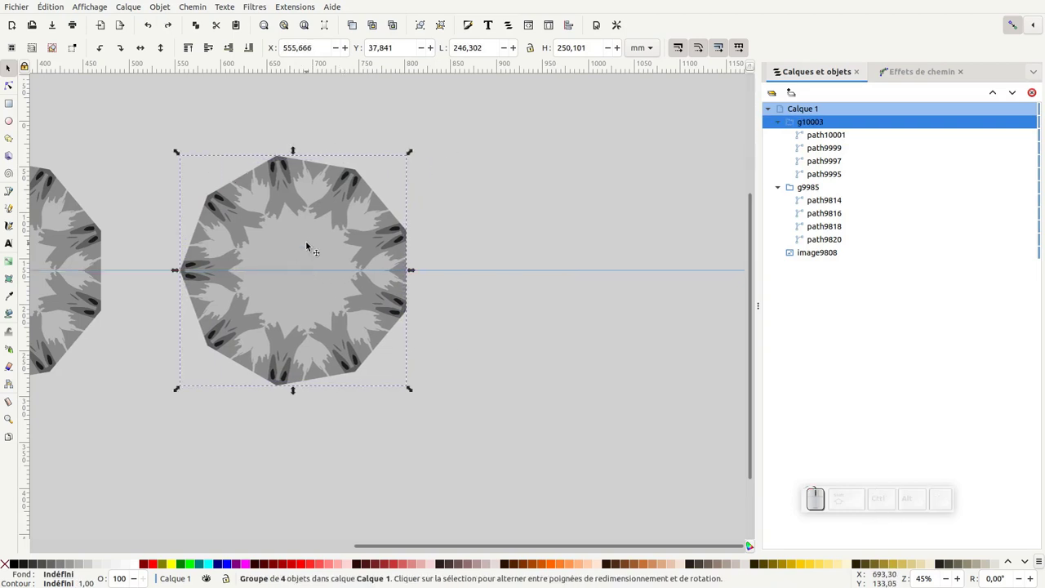
# - Move the pale centre layer out to the right, leaving the mandala's centre empty
pyautogui.moveTo(309, 251); pyautogui.dragTo(401, 238)
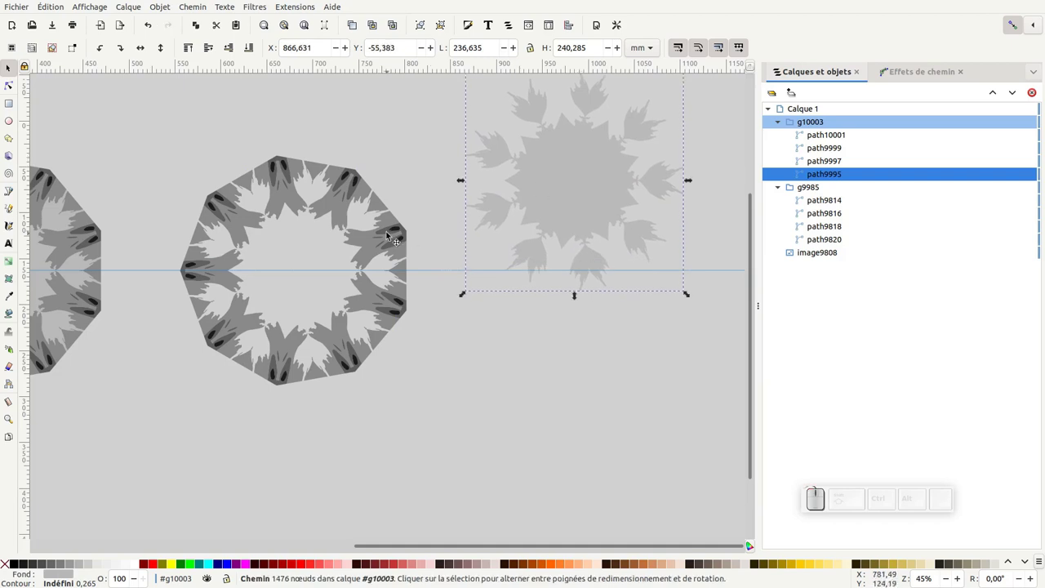
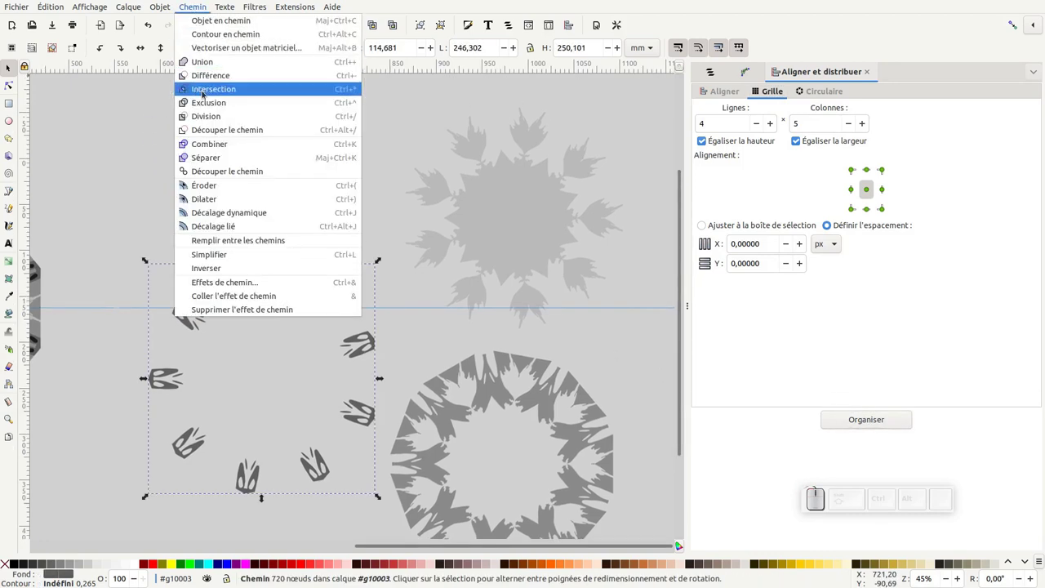
# - Split the dark ring into separate pieces and select a group of the small dark ovals
pyautogui.click(214, 164)
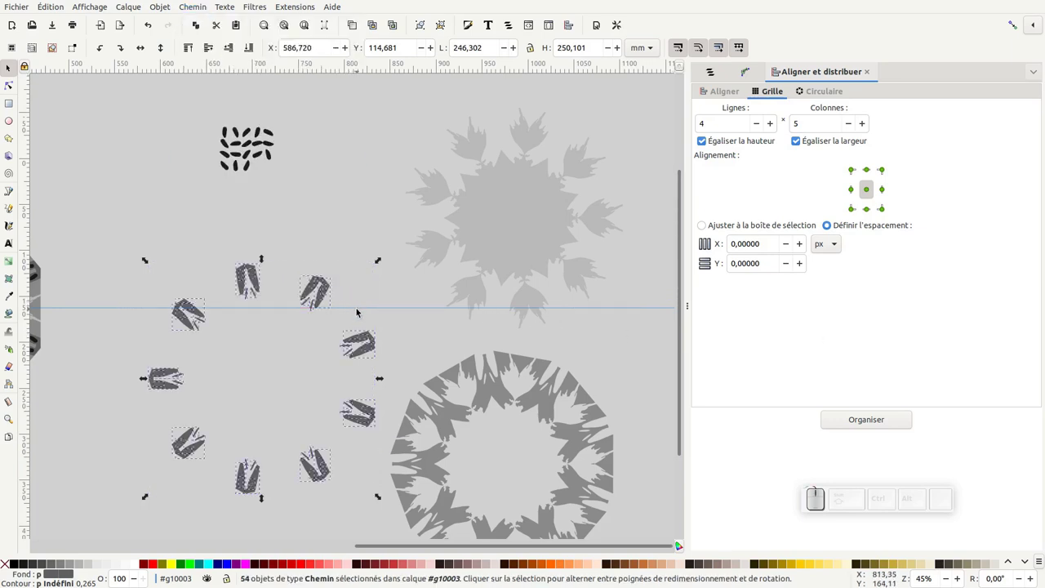
pyautogui.press('ctrl+z')
pyautogui.moveTo(327, 279); pyautogui.dragTo(322, 184)
pyautogui.click(196, 4)
# - Select the larger claw-shaped pieces and arrange them into a compact grid
pyautogui.moveTo(214, 182); pyautogui.dragTo(323, 318)
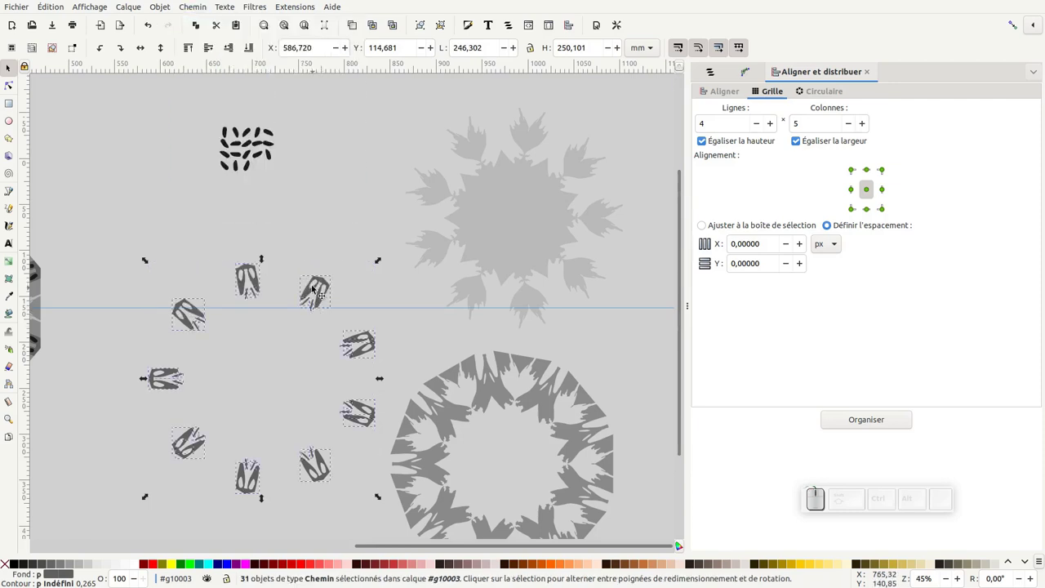
pyautogui.click(874, 418)
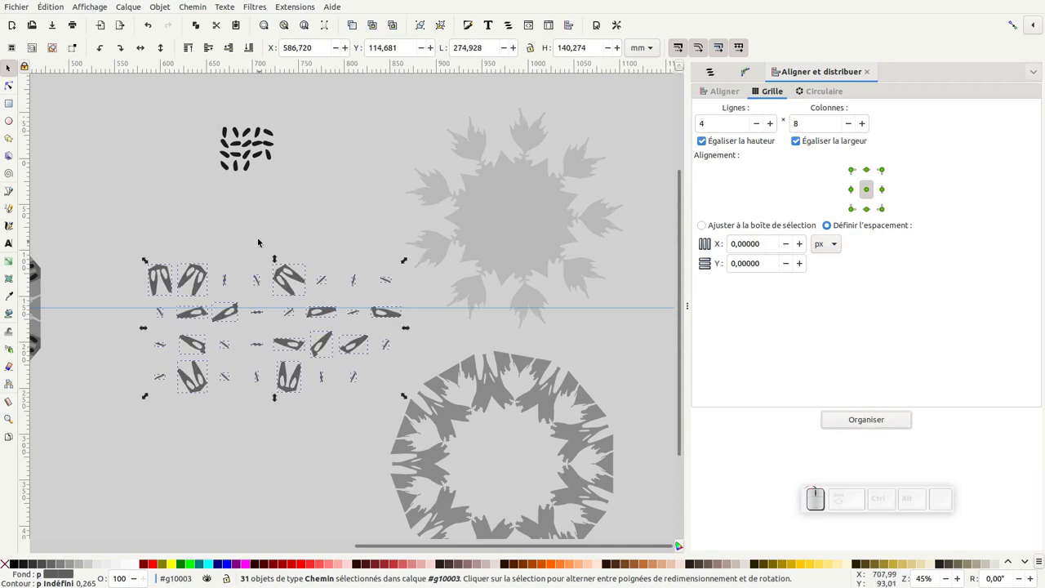
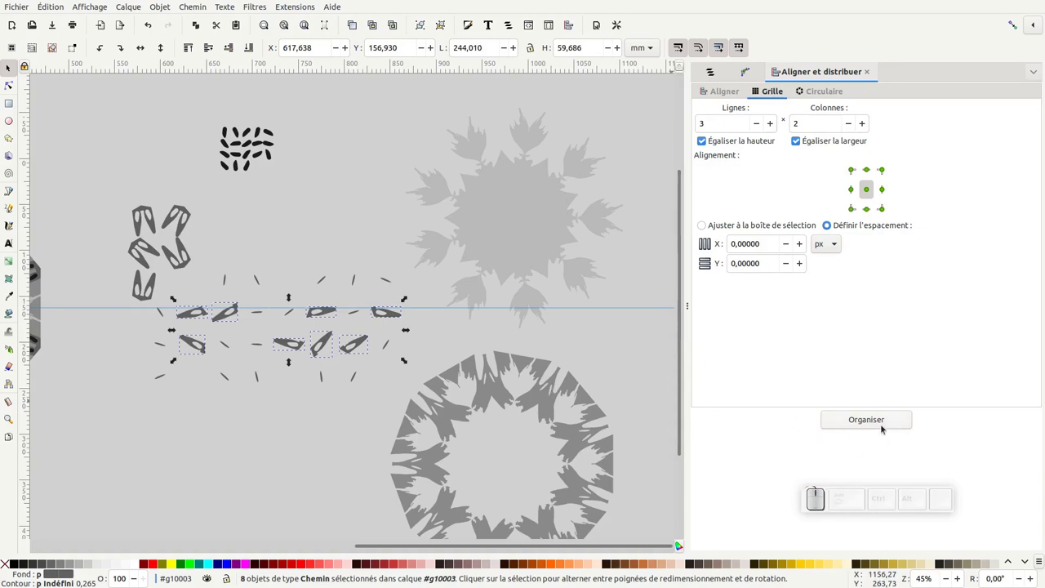
# - Arrange the remaining pointed pieces and thin slivers into a three-row, six-column grid
pyautogui.click(882, 422)
pyautogui.moveTo(259, 308); pyautogui.dragTo(278, 288)
pyautogui.click(262, 308)
pyautogui.press('ctrl+z')
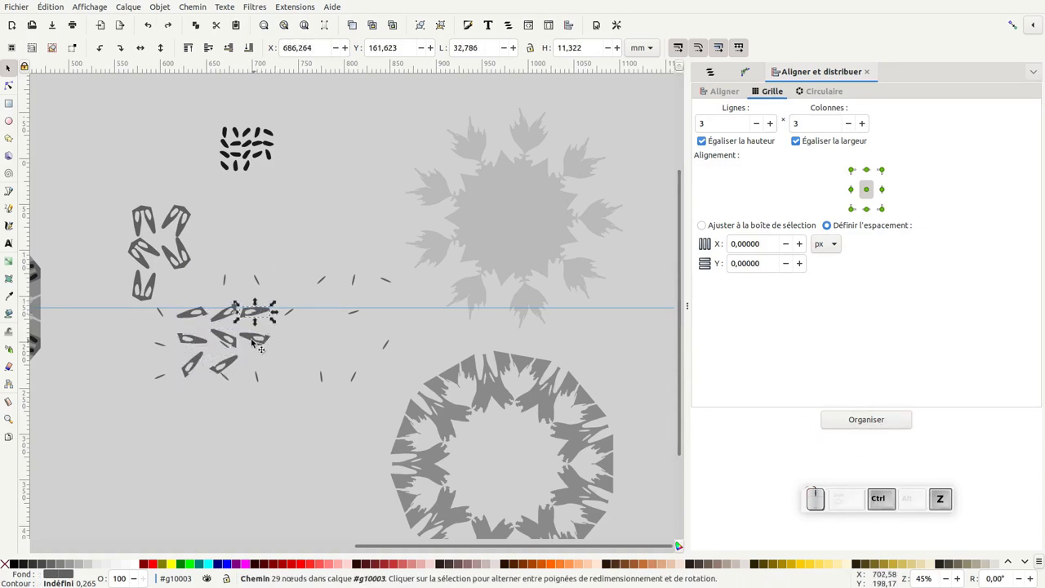
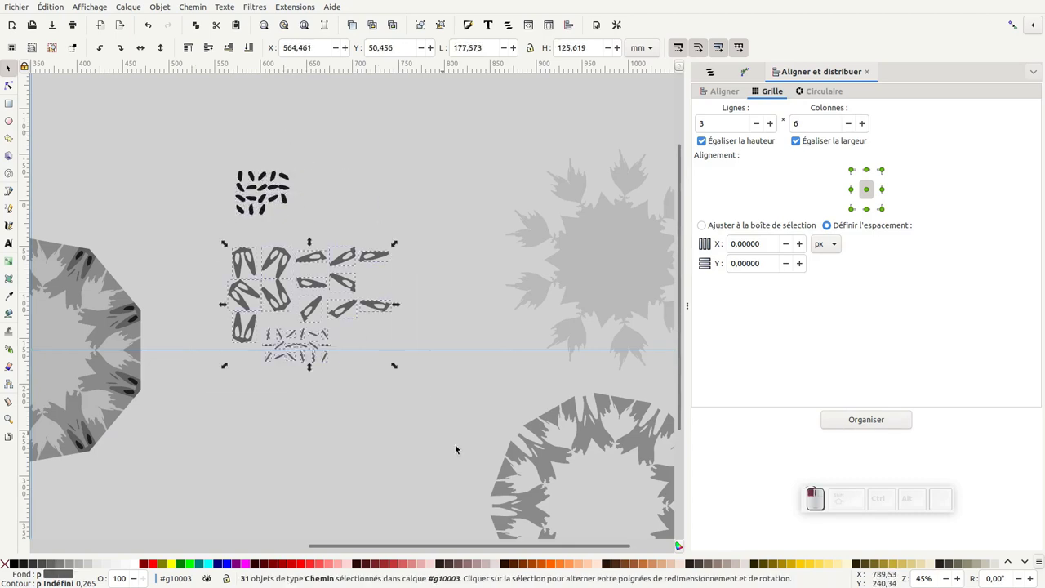
# - Zoom out to see all the mandala layers and select the pale ring
pyautogui.press('KP_Subtract')
pyautogui.click(548, 274)
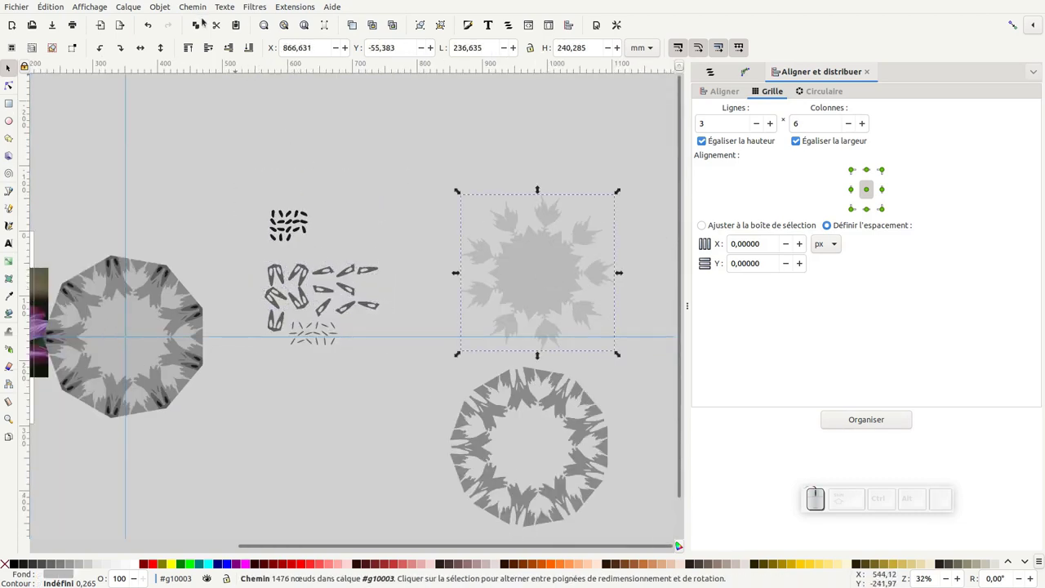
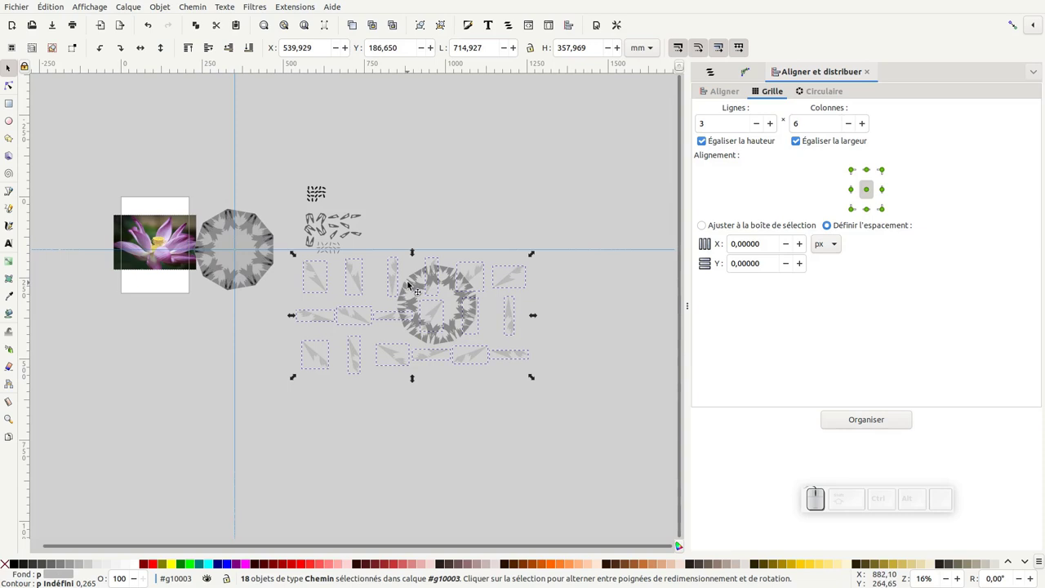
# - Move the mid-grey ring below the pale pieces, ready to break it apart
pyautogui.moveTo(555, 264); pyautogui.dragTo(357, 365)
pyautogui.click(589, 254)
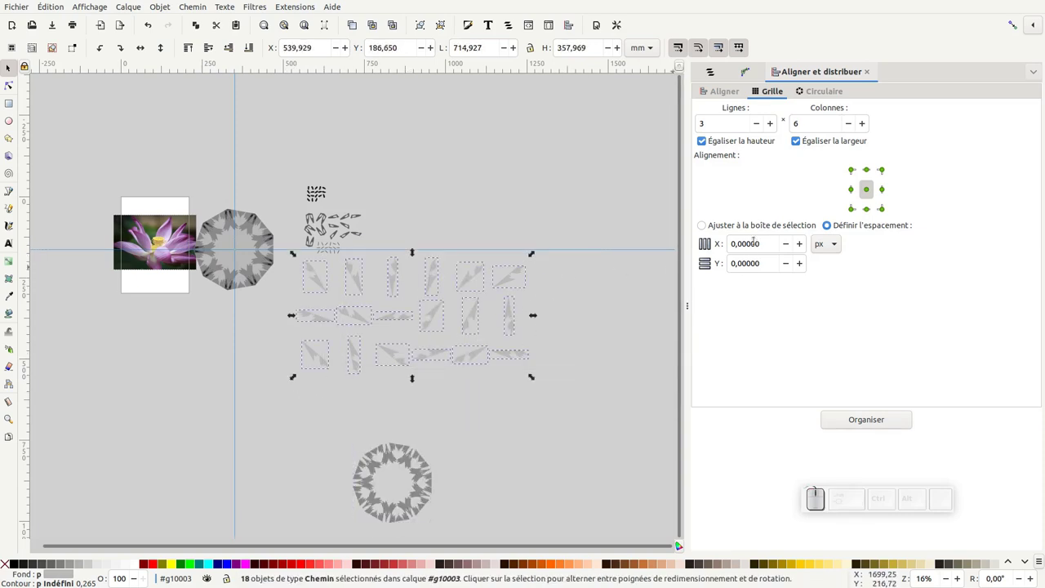
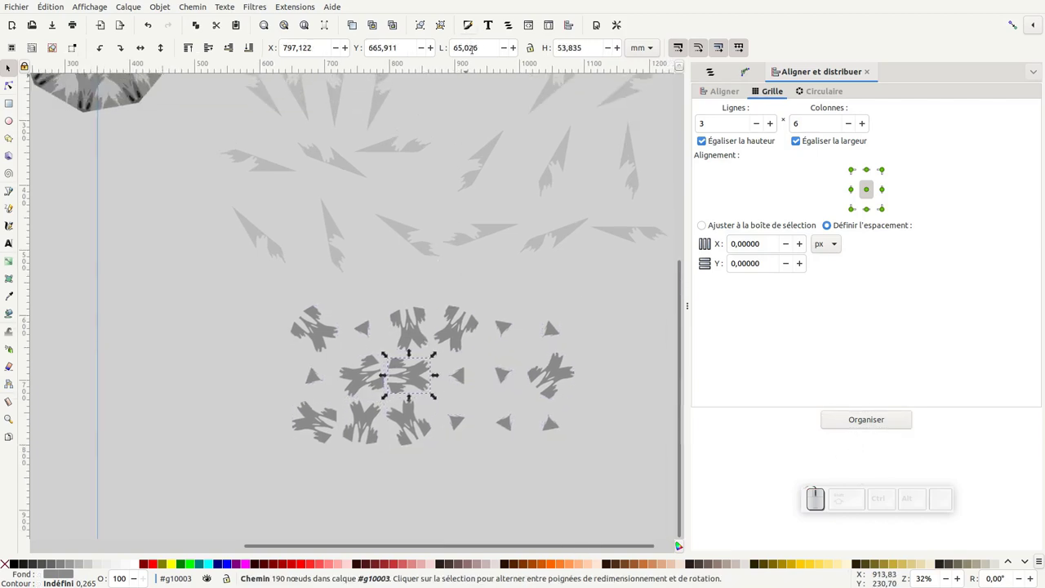
pyautogui.click(518, 67)
pyautogui.click(505, 382)
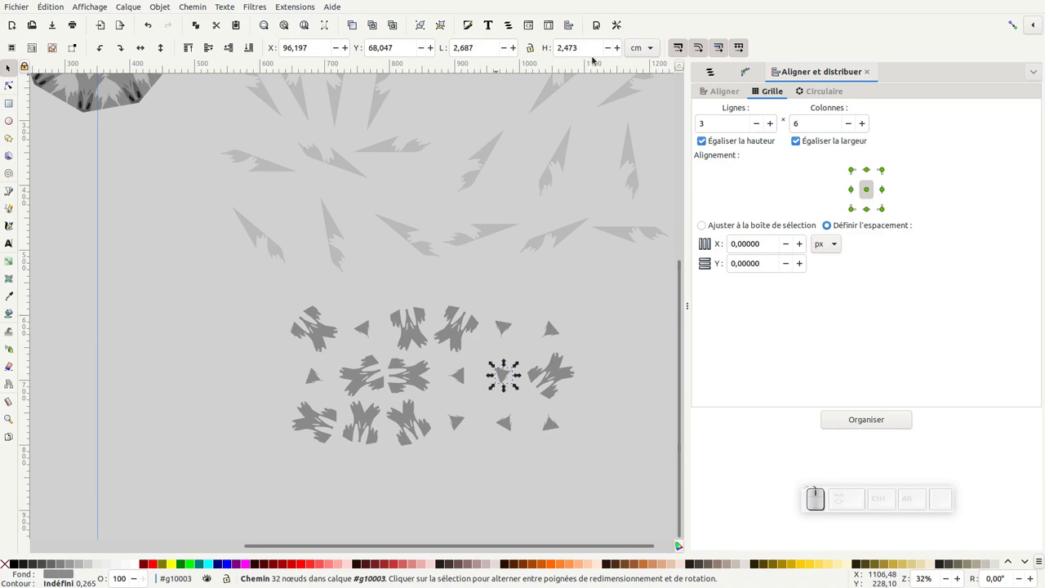
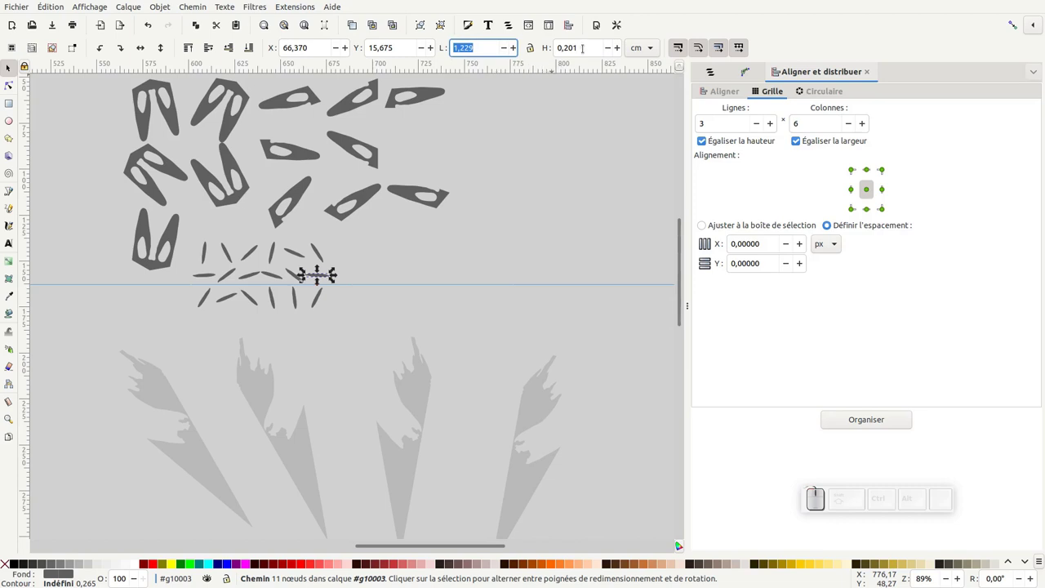
pyautogui.click(325, 255)
pyautogui.rightClick(325, 255)
pyautogui.rightClick(364, 264)
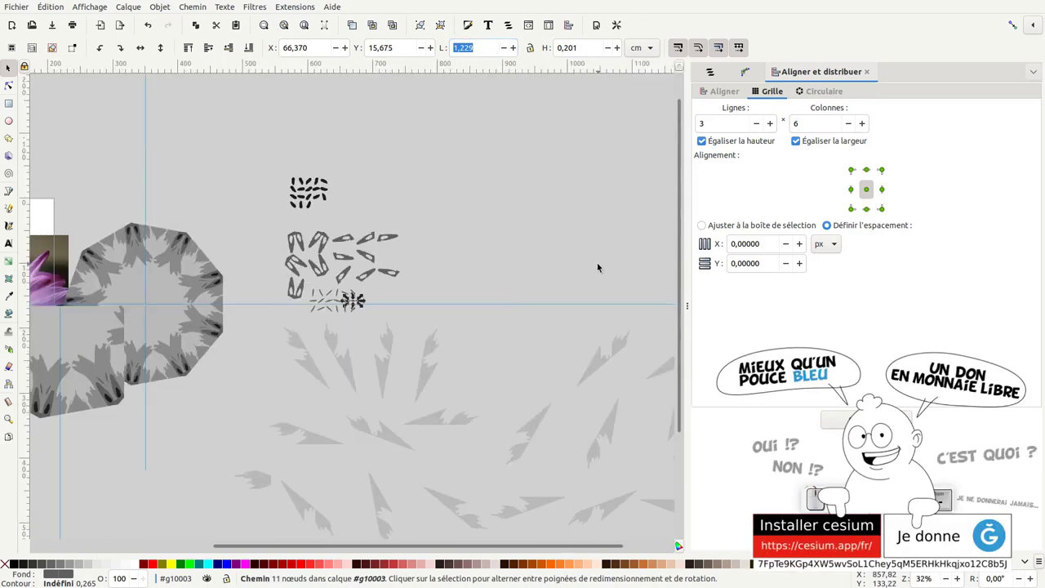